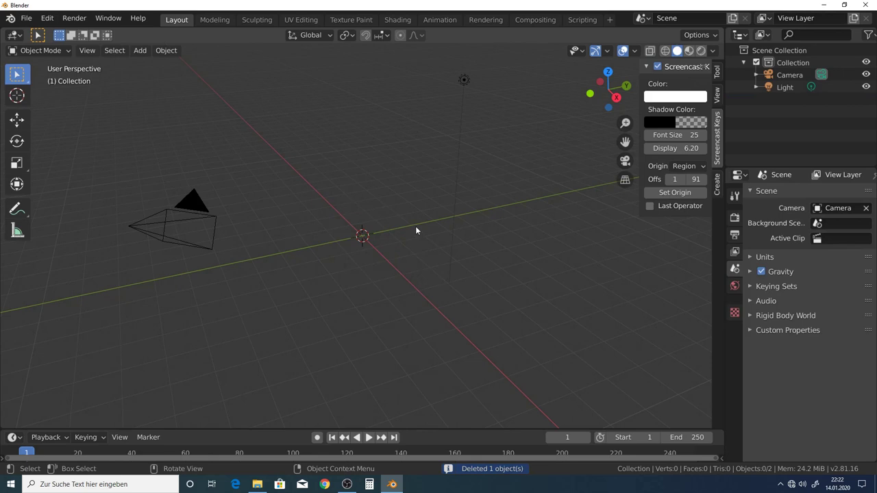
# - Add a Suzanne monkey head mesh from the Shift+A add menu
pyautogui.press('shift+a')
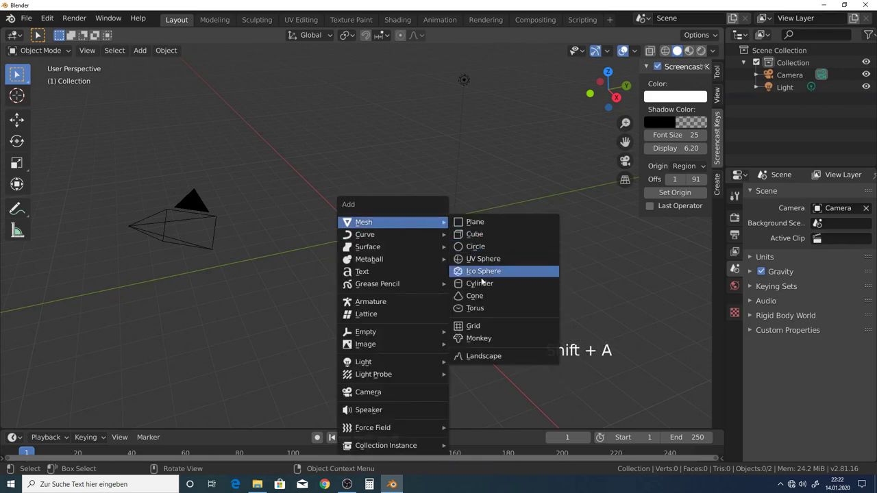
pyautogui.scroll(3)
pyautogui.middleClick(368, 232)
pyautogui.scroll(3)
pyautogui.scroll(3)
pyautogui.middleClick(404, 226)
pyautogui.scroll(-3)
pyautogui.scroll(-3)
pyautogui.middleClick(414, 199)
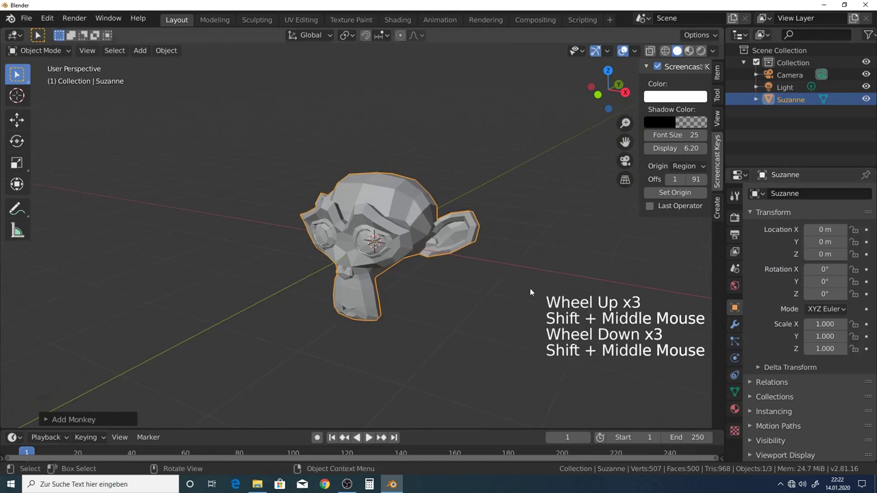
# - Add a new particle system to Suzanne in Particle Properties and set its type to Hair
pyautogui.click(409, 208)
pyautogui.click(735, 342)
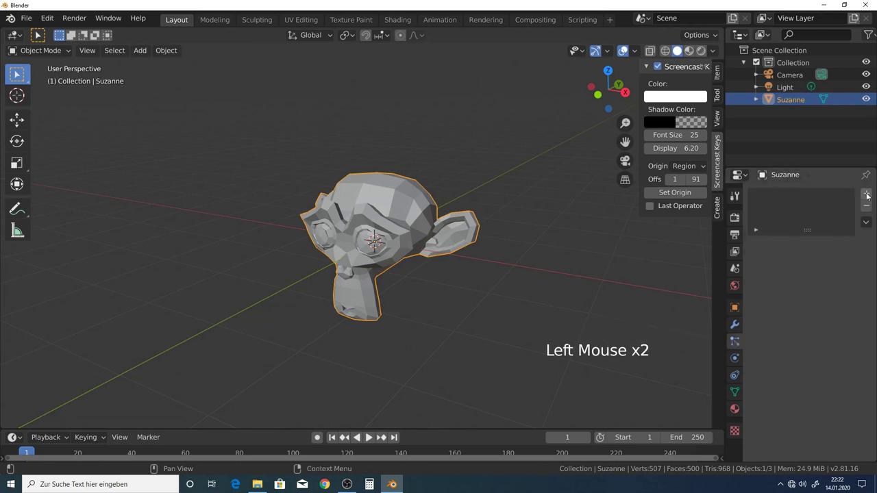
pyautogui.click(728, 279)
pyautogui.click(809, 261)
pyautogui.scroll(-3)
# - Scale Suzanne down with S and switch the scene's render engine to Cycles
pyautogui.middleClick(341, 216)
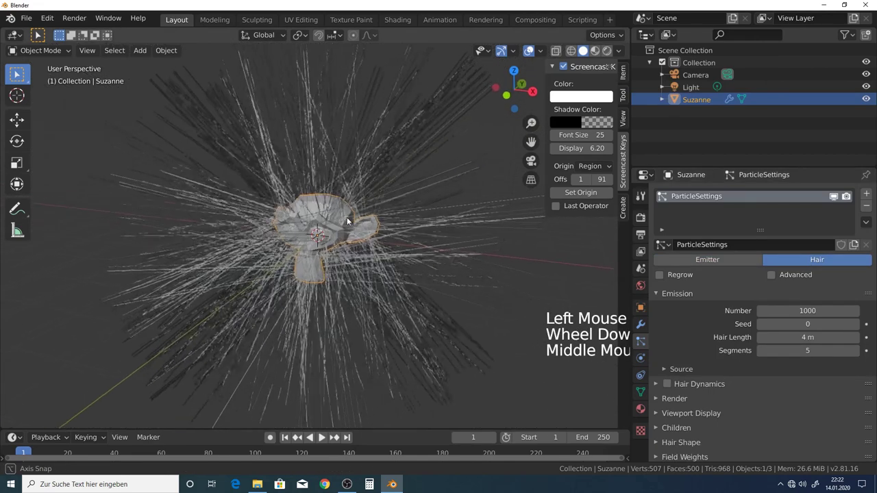
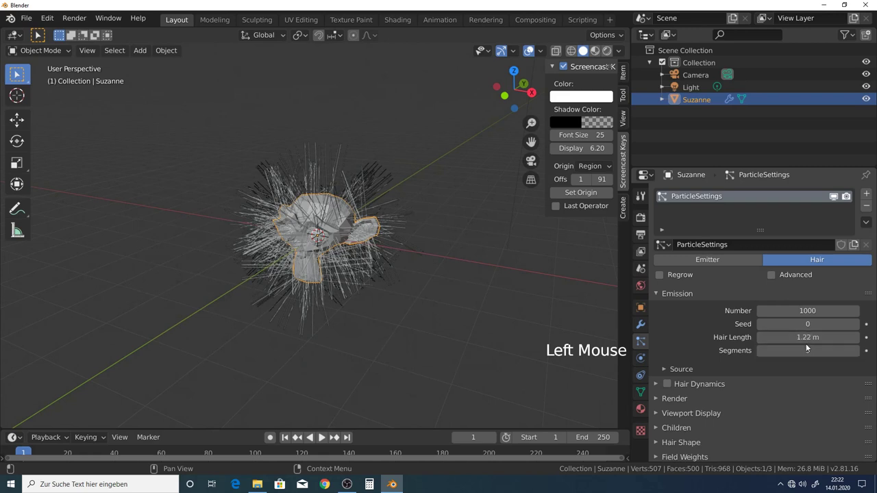
pyautogui.middleClick(352, 250)
pyautogui.scroll(3)
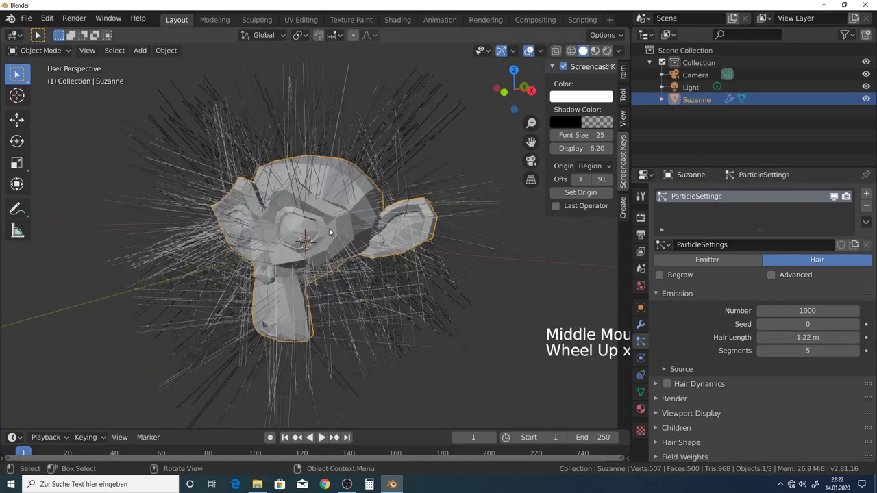
pyautogui.scroll(-3)
pyautogui.middleClick(333, 232)
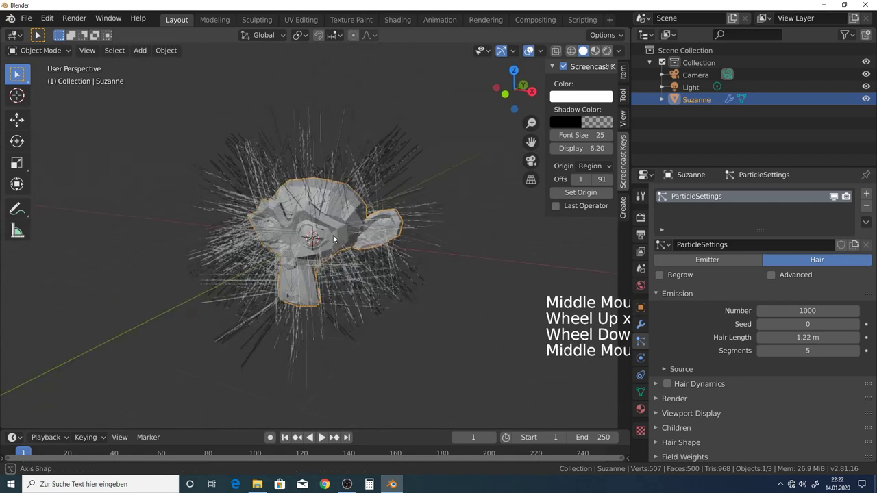
pyautogui.press('s')
pyautogui.scroll(3)
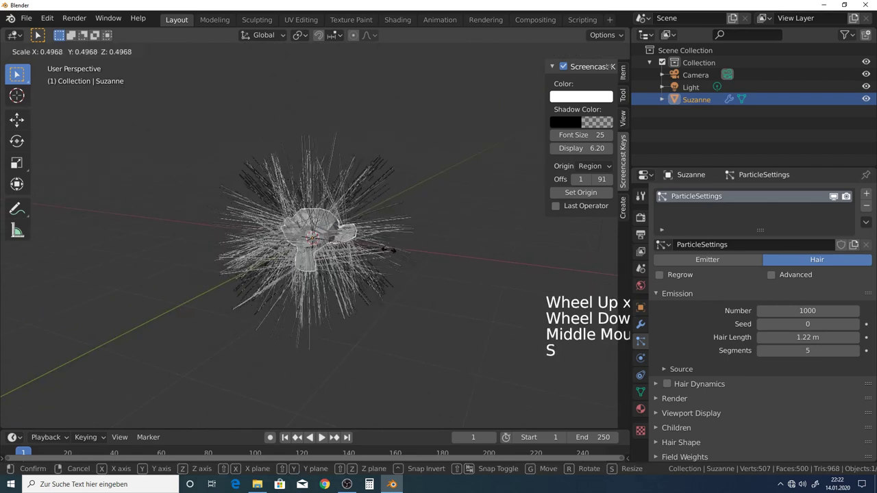
pyautogui.middleClick(345, 231)
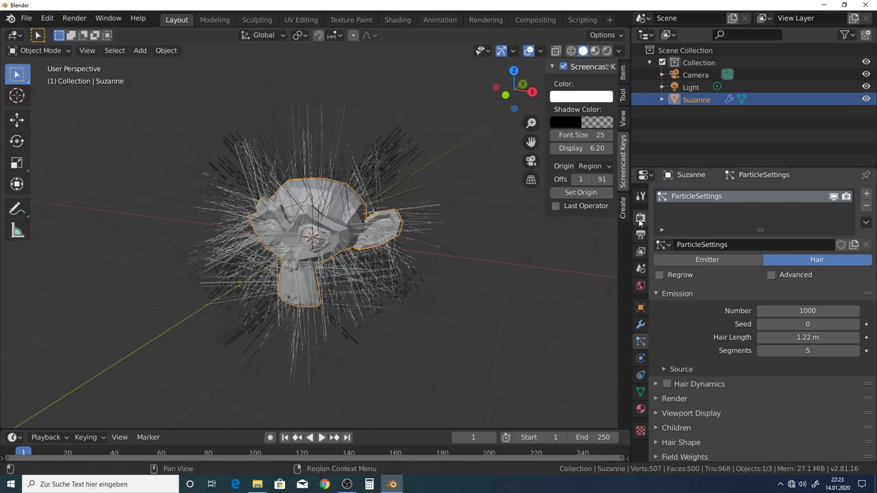
pyautogui.click(642, 219)
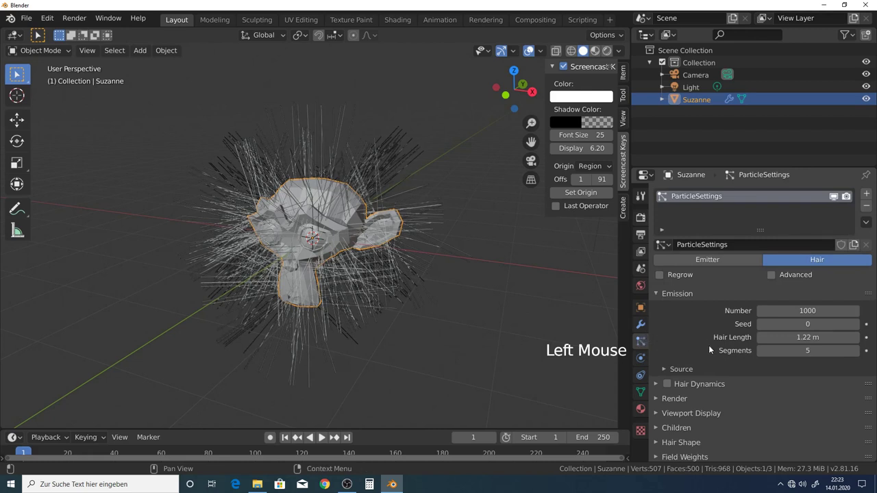
# - Enable Interpolated children on the hair system so Suzanne becomes a dense fur ball
pyautogui.scroll(-3)
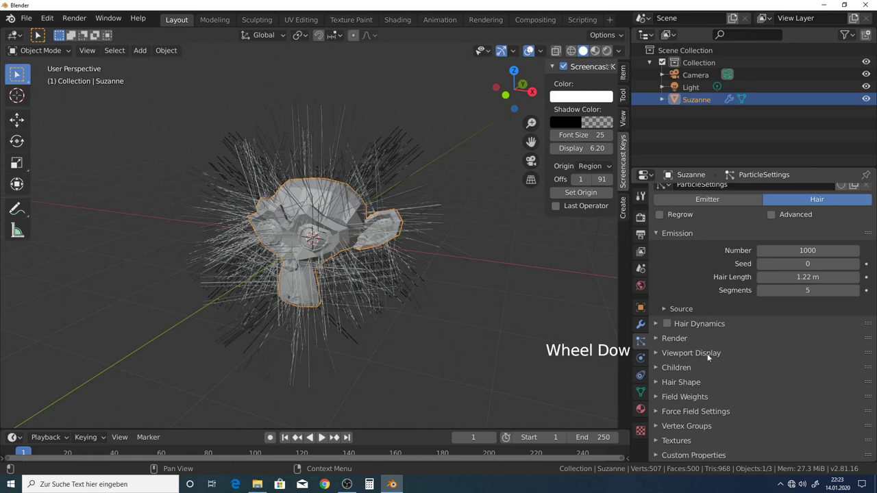
pyautogui.middleClick(357, 227)
pyautogui.scroll(3)
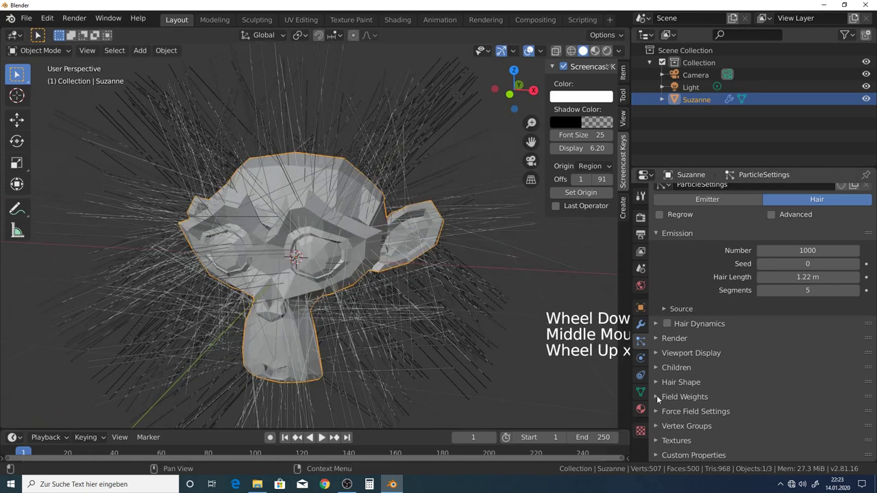
pyautogui.click(661, 369)
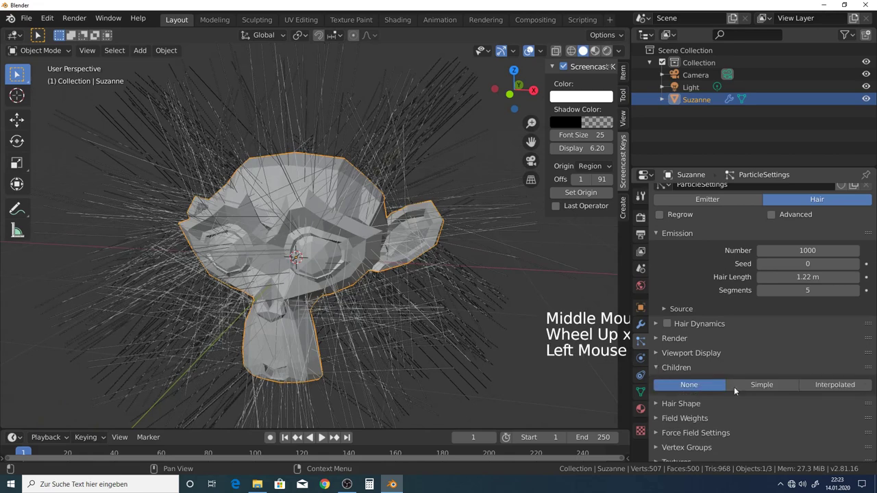
pyautogui.scroll(-3)
pyautogui.middleClick(378, 264)
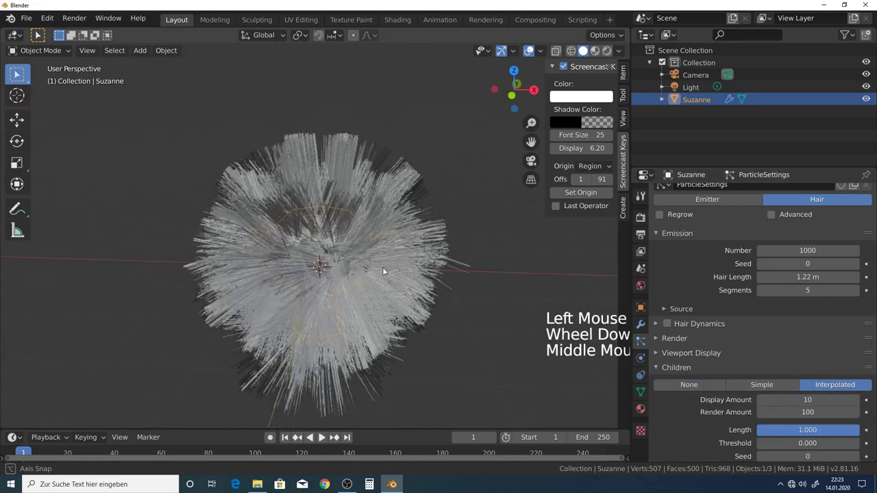
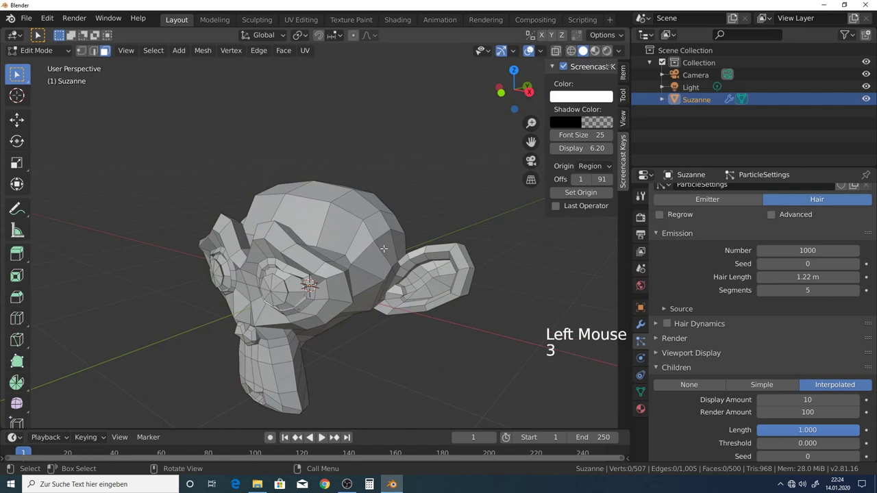
# - Circle-select the scalp faces, assign them to a new vertex group, and return to Object Mode
pyautogui.press('c')
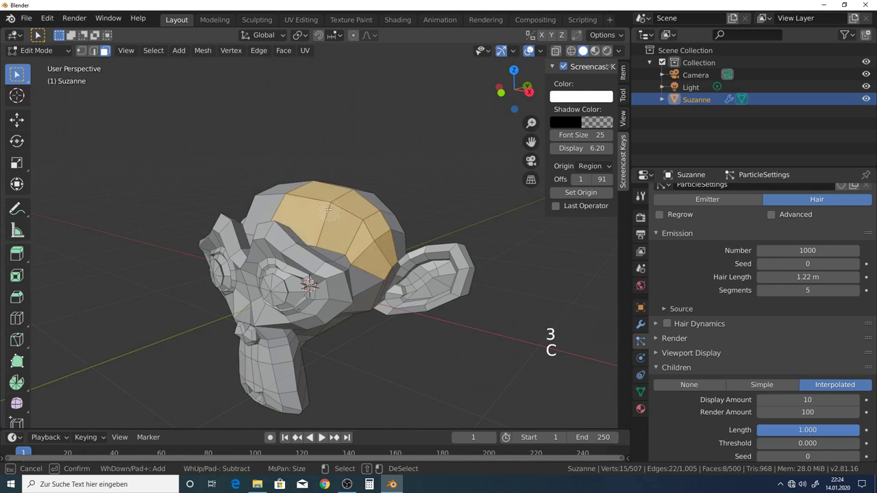
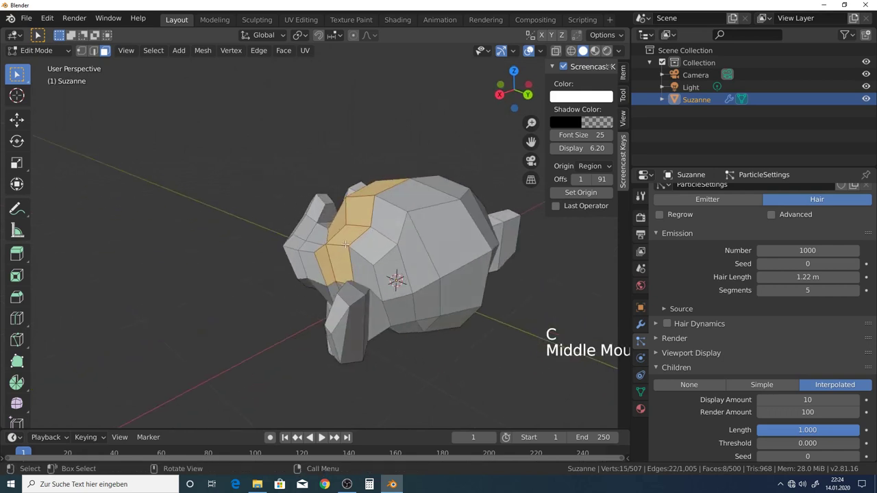
pyautogui.press('c')
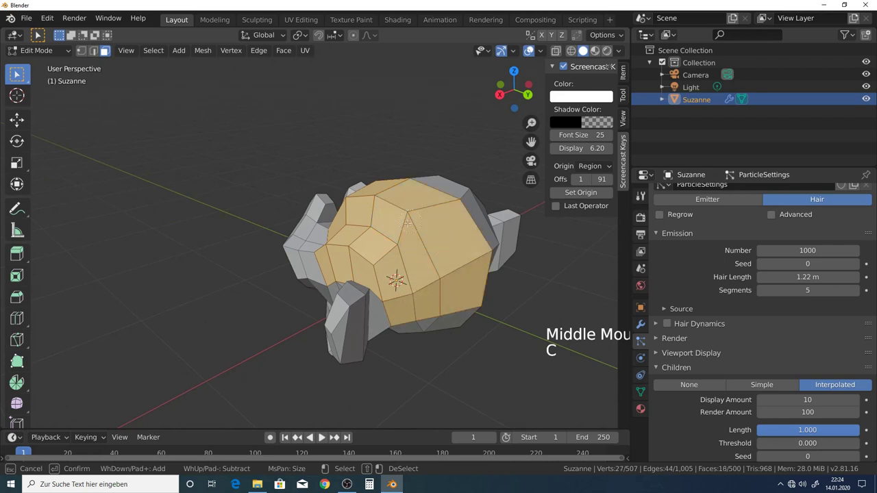
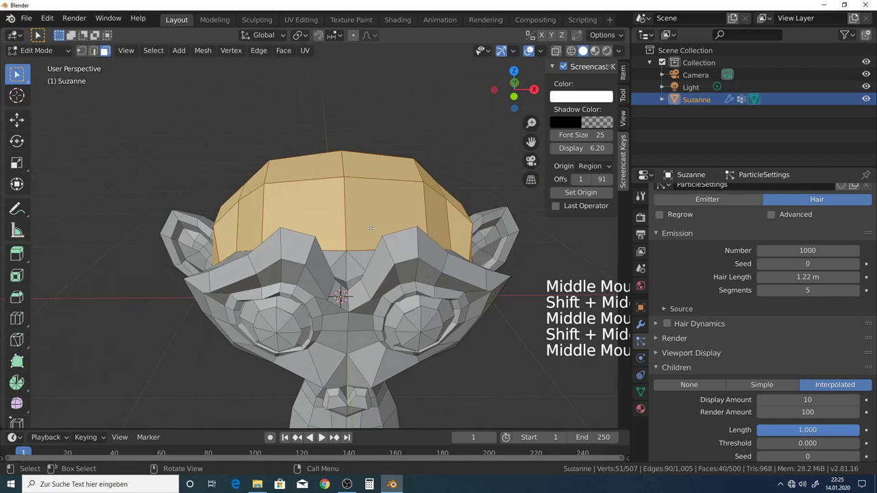
pyautogui.press('Tab')
# - Limit the hair Density to the scalp vertex group so strands grow only from the top of the head
pyautogui.scroll(-3)
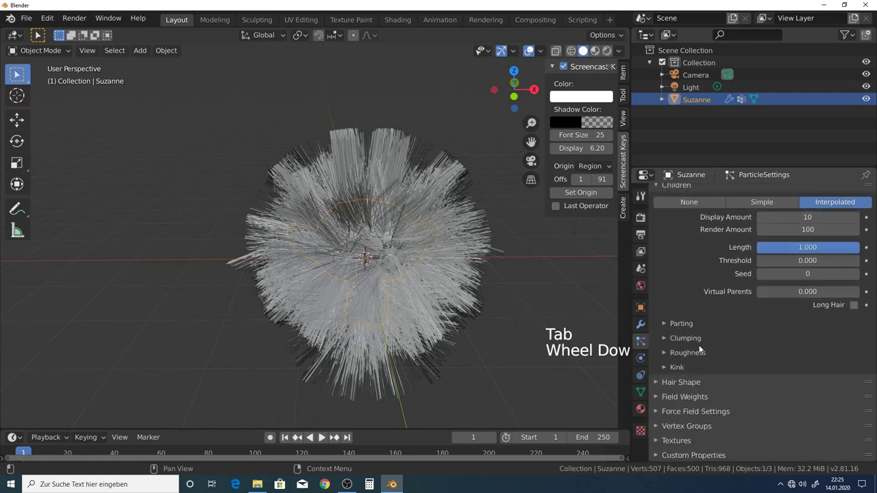
pyautogui.scroll(3)
pyautogui.scroll(-3)
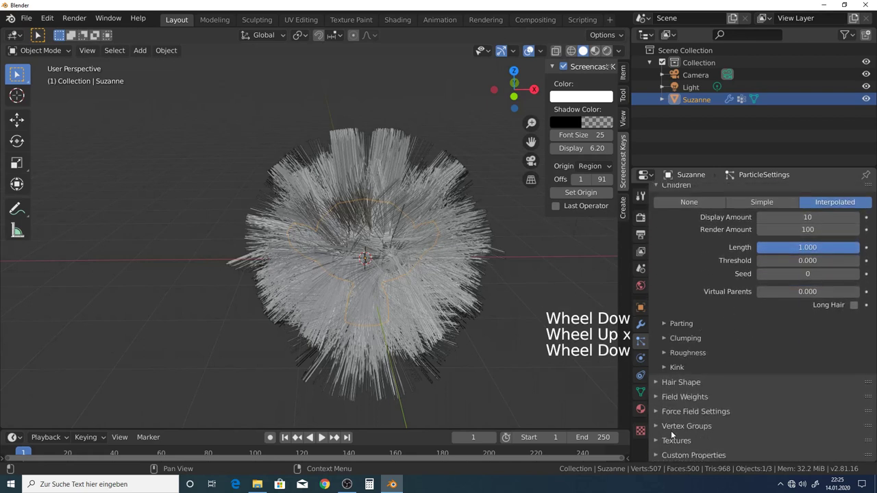
pyautogui.click(662, 426)
pyautogui.scroll(-3)
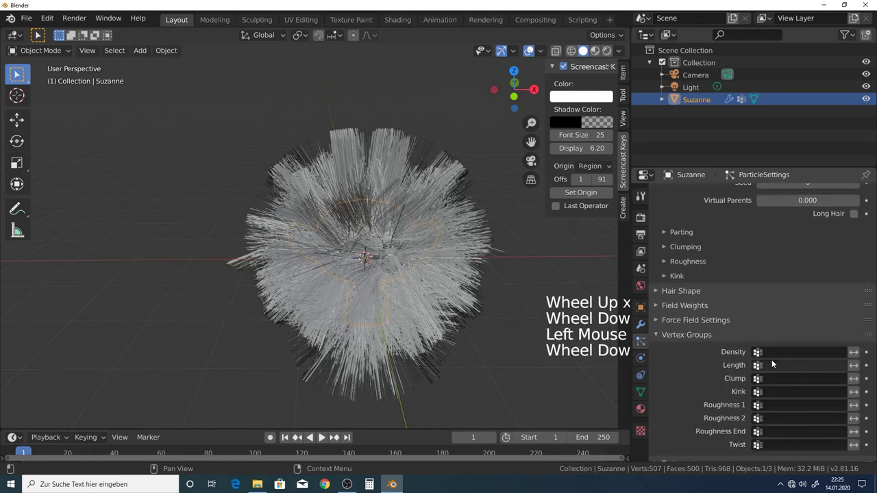
pyautogui.click(787, 355)
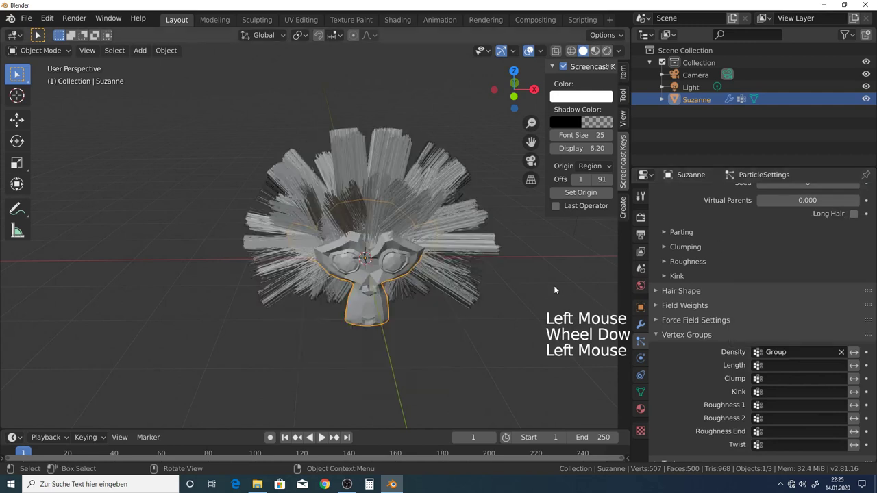
pyautogui.middleClick(432, 254)
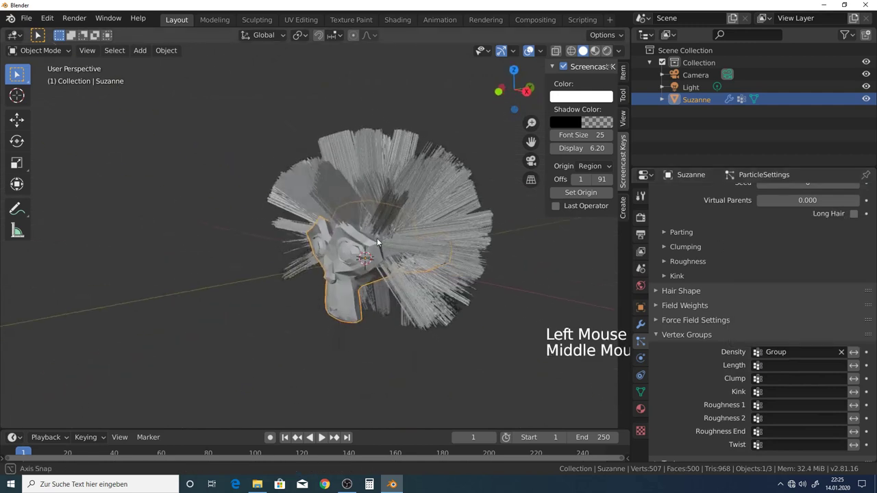
pyautogui.scroll(3)
pyautogui.middleClick(348, 230)
pyautogui.middleClick(358, 240)
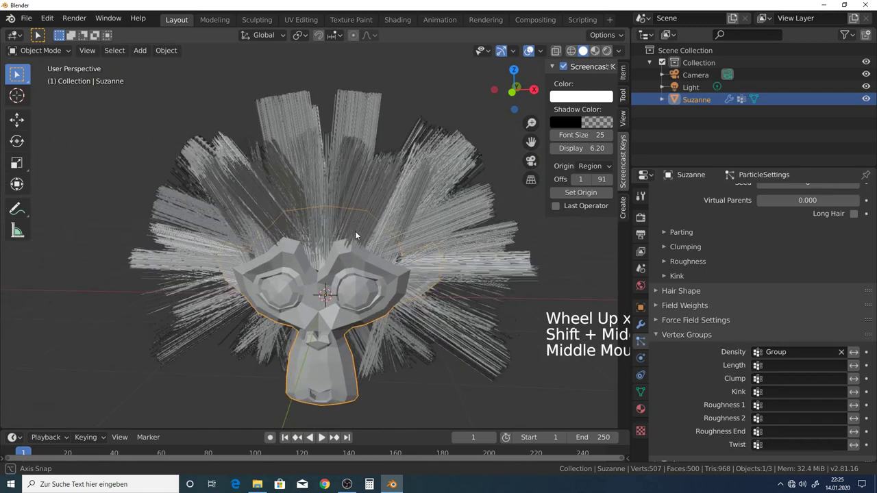
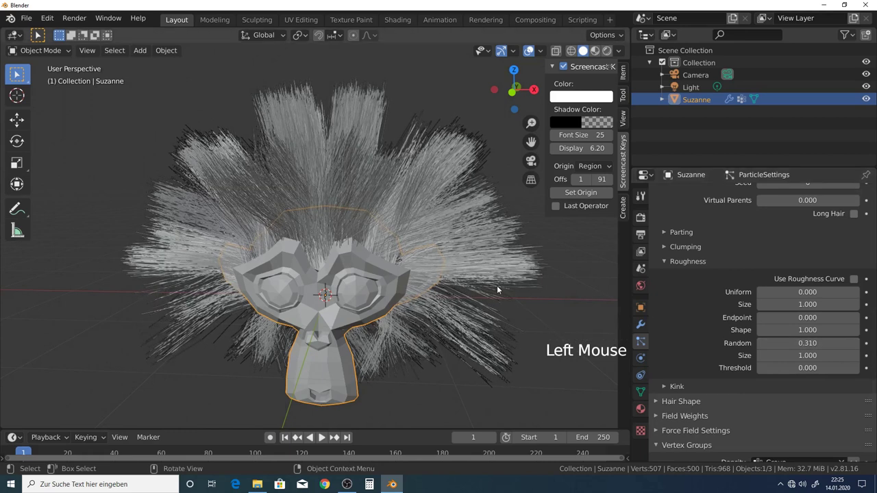
pyautogui.middleClick(473, 263)
pyautogui.middleClick(426, 285)
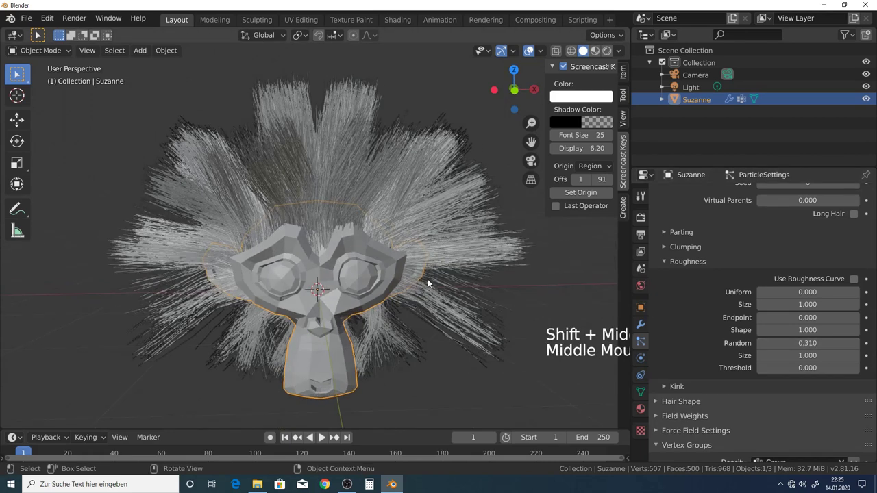
# - Show child hairs while editing, pick the Comb brush and enlarge its radius to 195 px
pyautogui.click(48, 48)
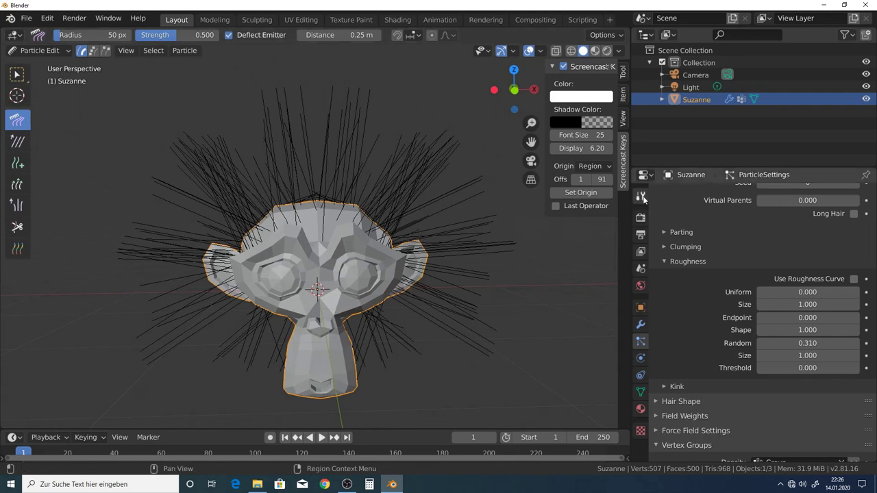
pyautogui.click(642, 200)
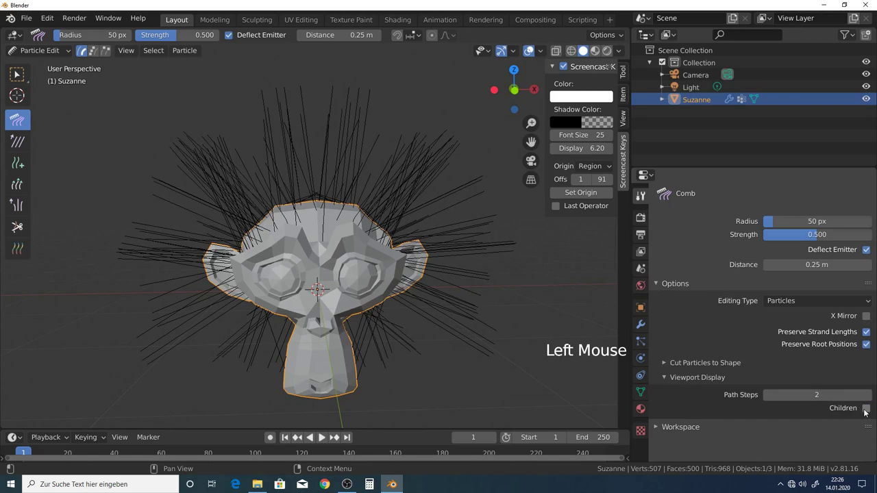
pyautogui.middleClick(369, 227)
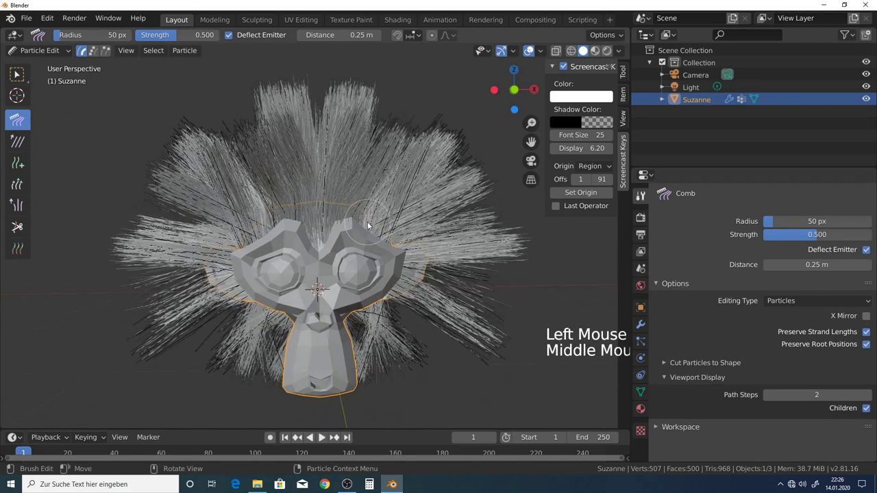
pyautogui.middleClick(371, 222)
pyautogui.click(347, 123)
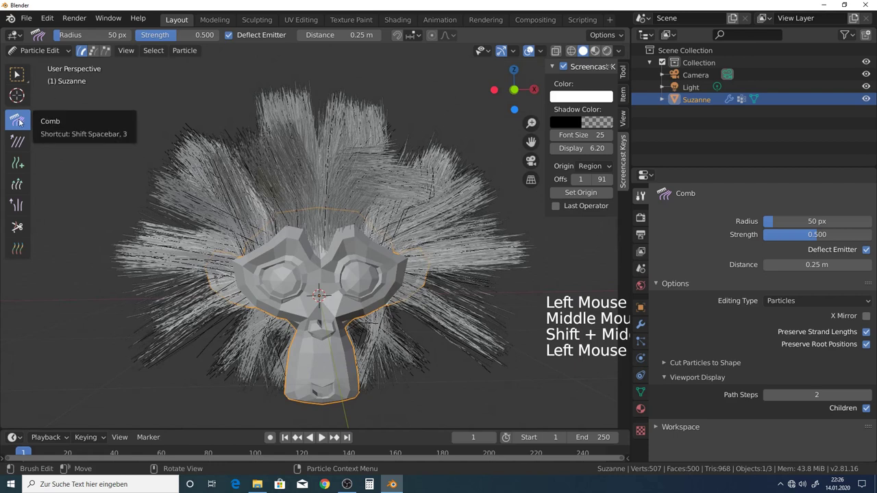
pyautogui.press('f')
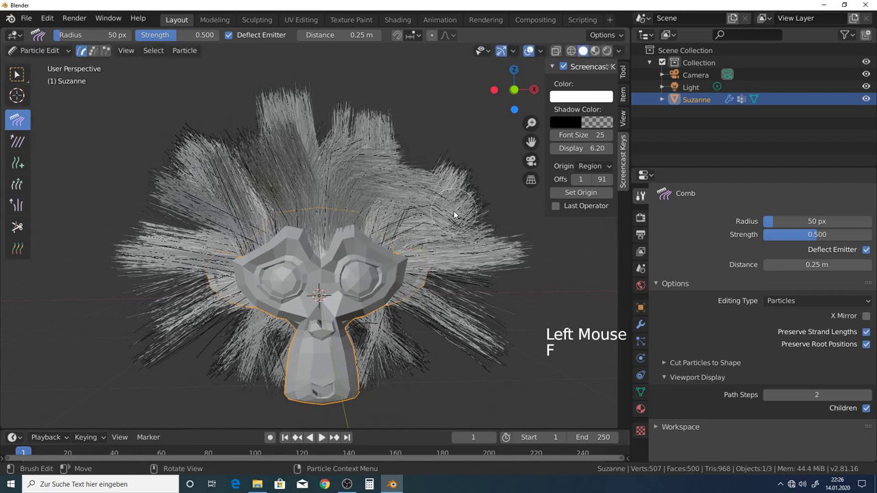
pyautogui.press('f')
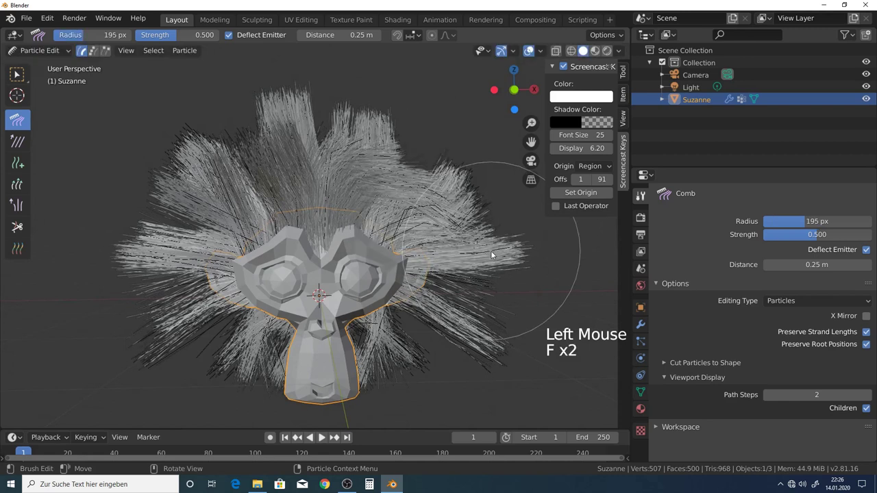
pyautogui.click(450, 154)
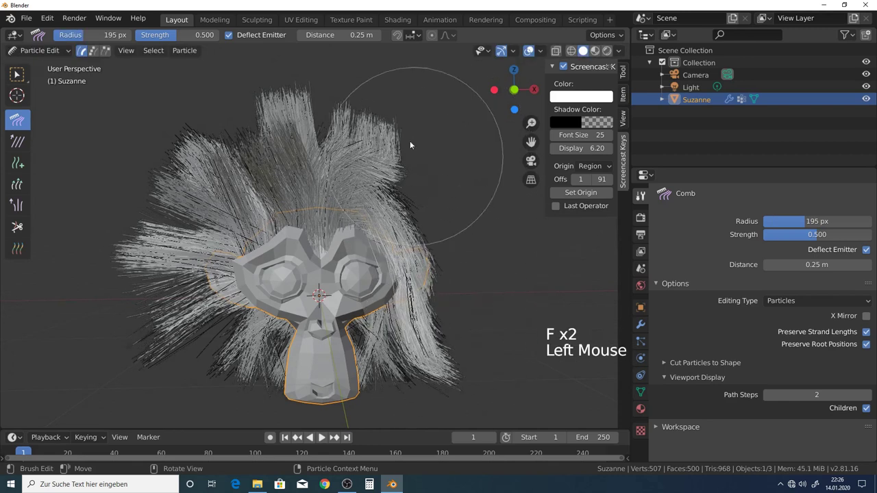
# - Comb the hair on the back of the head downward from several angles
pyautogui.middleClick(318, 256)
pyautogui.click(206, 255)
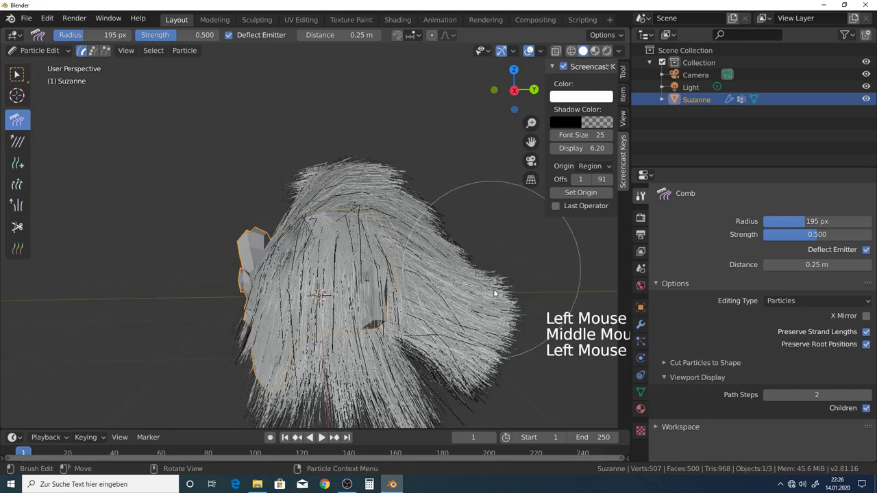
pyautogui.middleClick(441, 310)
pyautogui.click(400, 156)
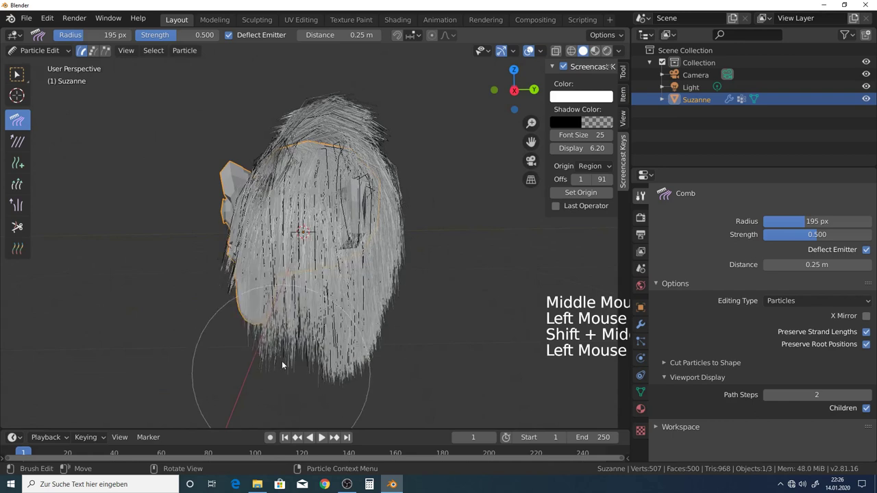
pyautogui.middleClick(303, 244)
pyautogui.click(246, 126)
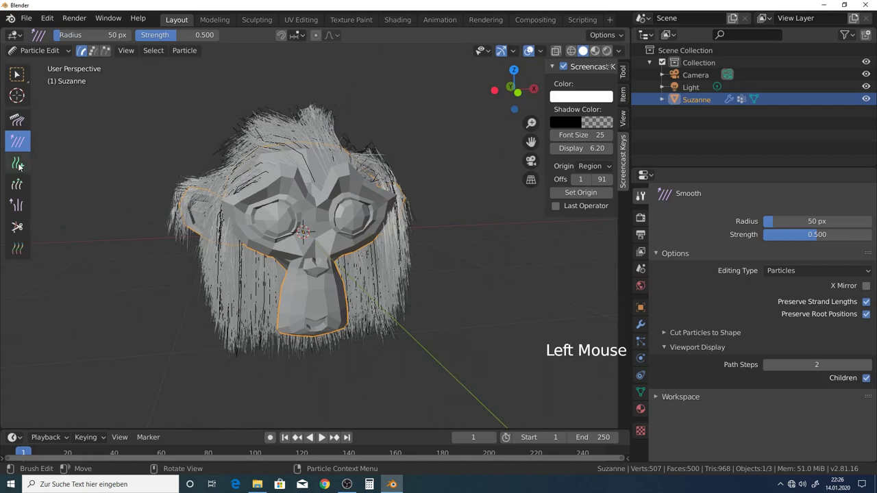
# - Try the Add and Length brushes on the strands around the head
pyautogui.middleClick(360, 172)
pyautogui.scroll(-3)
pyautogui.middleClick(297, 196)
pyautogui.scroll(3)
pyautogui.click(305, 210)
pyautogui.middleClick(295, 181)
pyautogui.click(282, 174)
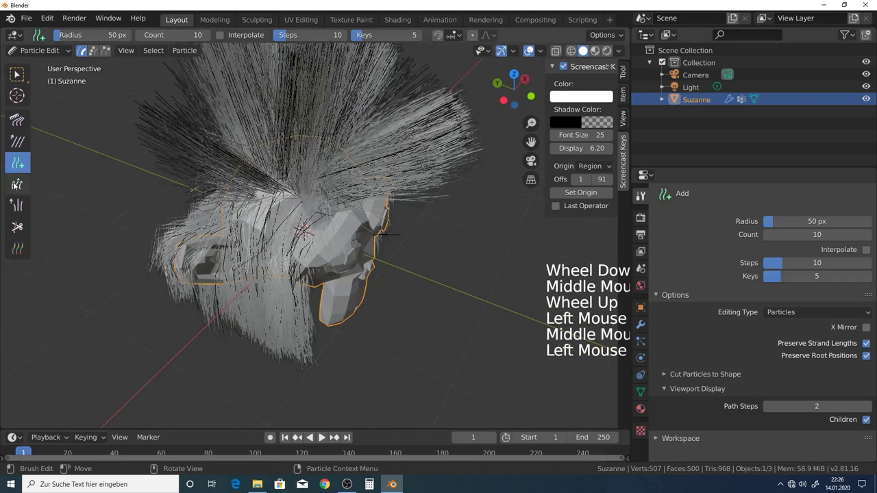
pyautogui.scroll(-3)
pyautogui.middleClick(302, 239)
pyautogui.click(267, 155)
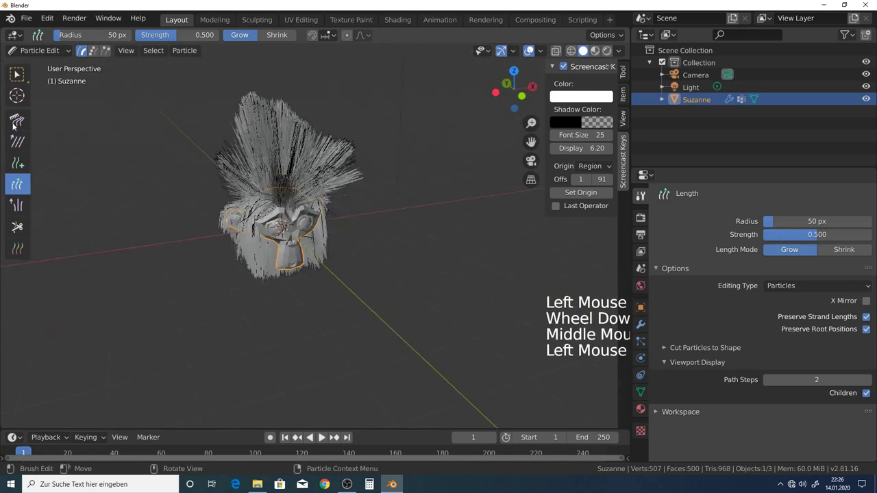
pyautogui.middleClick(109, 166)
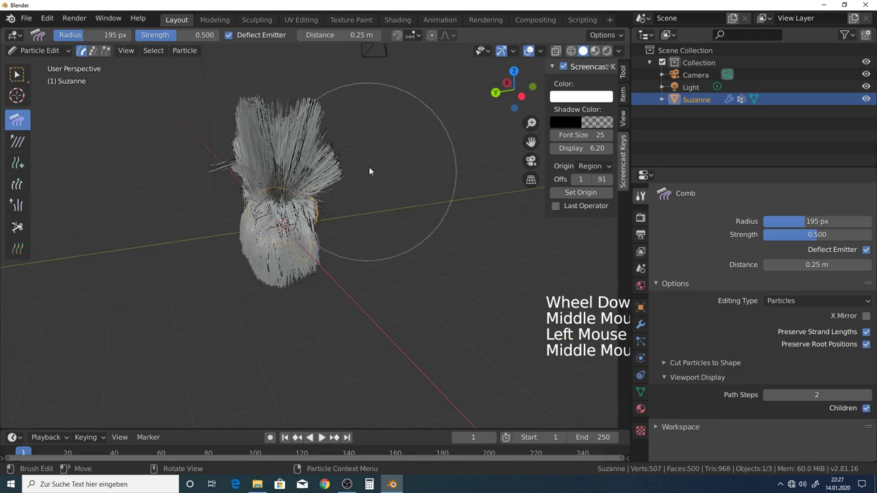
# - Comb the front, back and side hair straight down around the face, then return to Object Mode
pyautogui.click(356, 142)
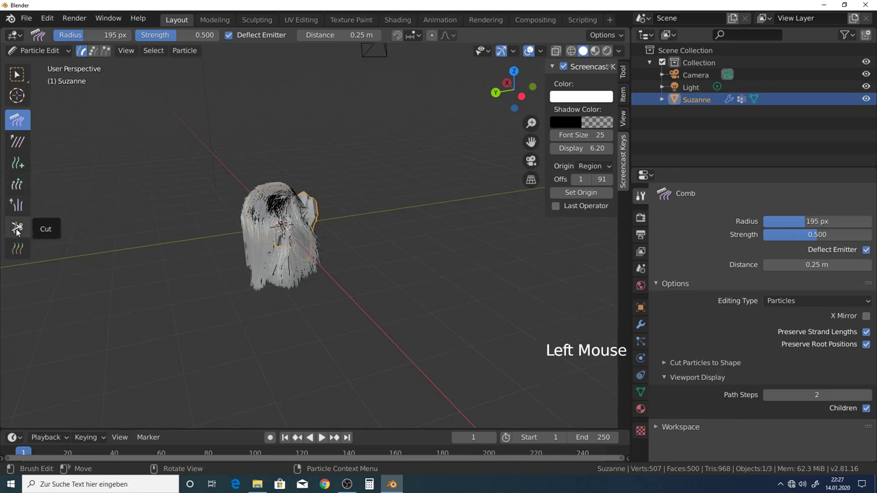
pyautogui.middleClick(313, 296)
pyautogui.scroll(3)
pyautogui.middleClick(220, 269)
pyautogui.click(176, 267)
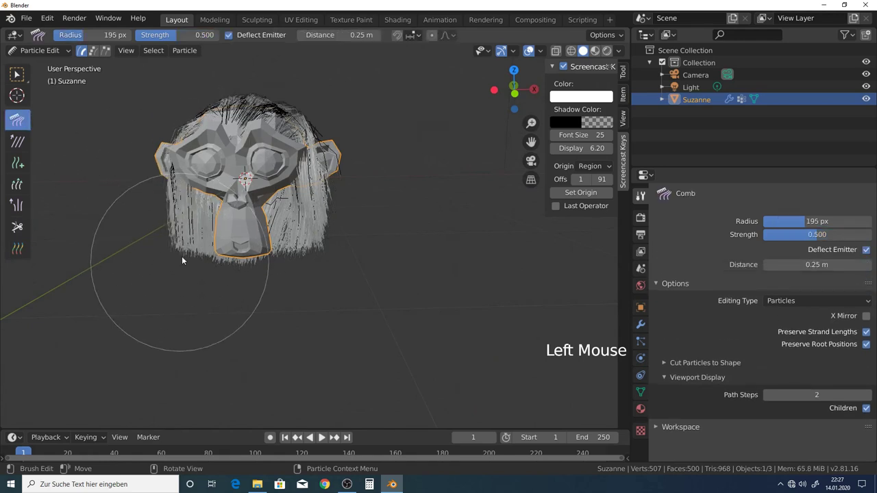
pyautogui.middleClick(372, 181)
pyautogui.click(300, 150)
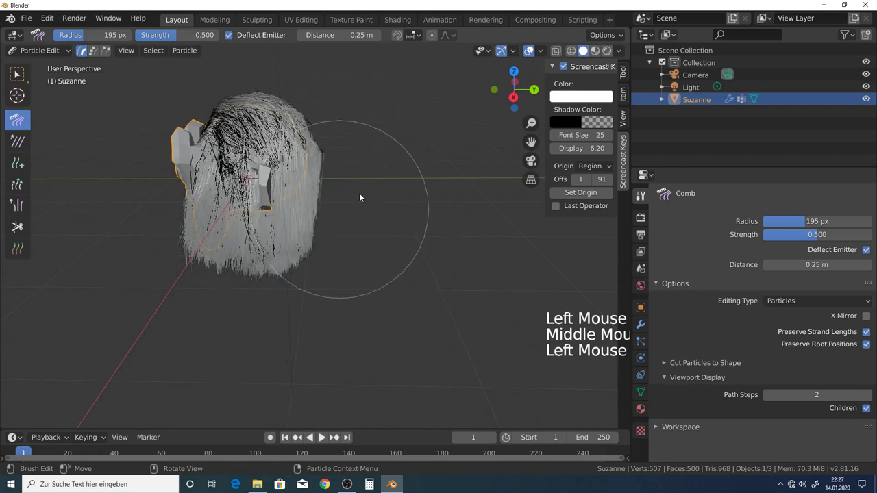
pyautogui.middleClick(365, 185)
pyautogui.click(276, 236)
pyautogui.middleClick(286, 214)
pyautogui.middleClick(310, 207)
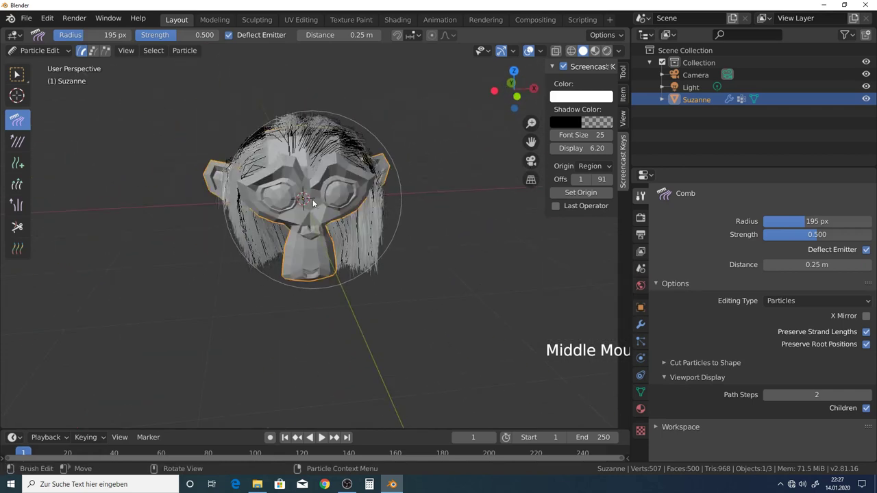
pyautogui.click(41, 54)
pyautogui.scroll(-3)
# - Set viewport shading to Rendered and select the light
pyautogui.middleClick(370, 207)
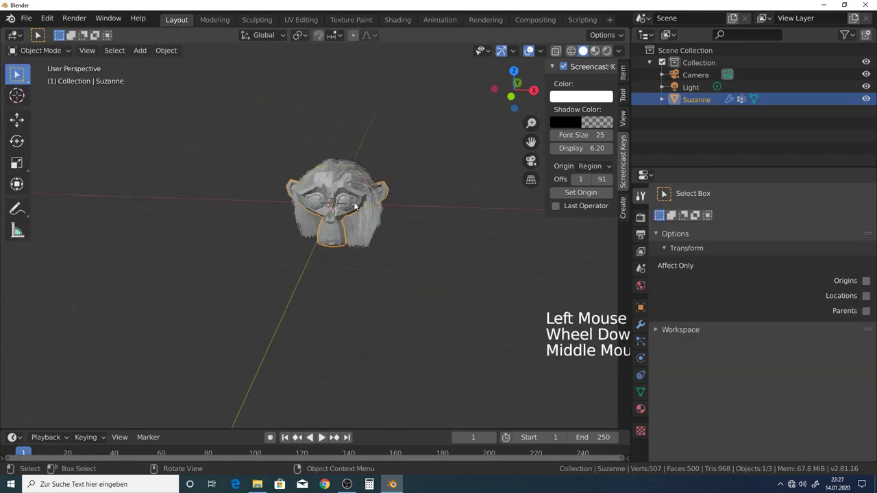
pyautogui.middleClick(387, 201)
pyautogui.middleClick(372, 233)
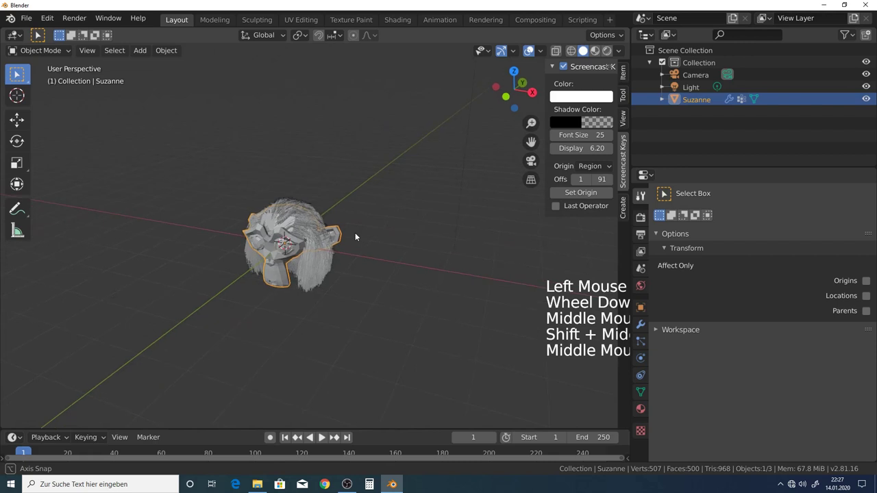
pyautogui.scroll(-3)
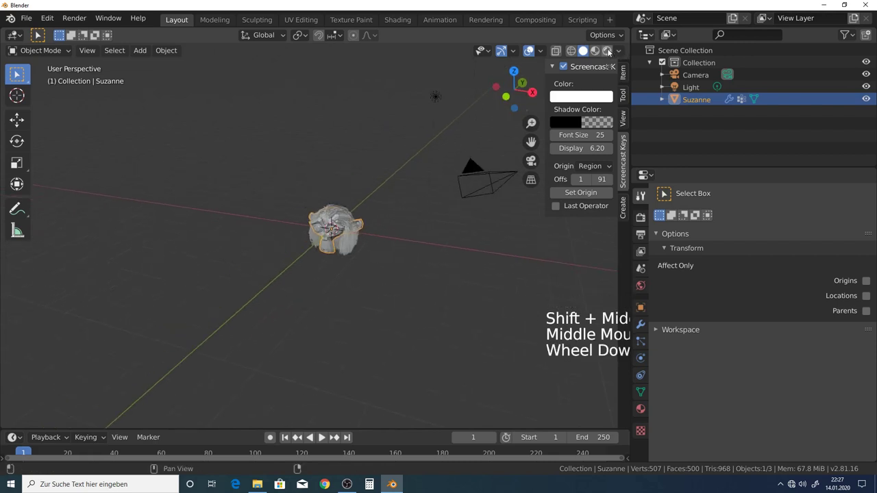
pyautogui.click(611, 53)
pyautogui.middleClick(426, 149)
pyautogui.click(397, 118)
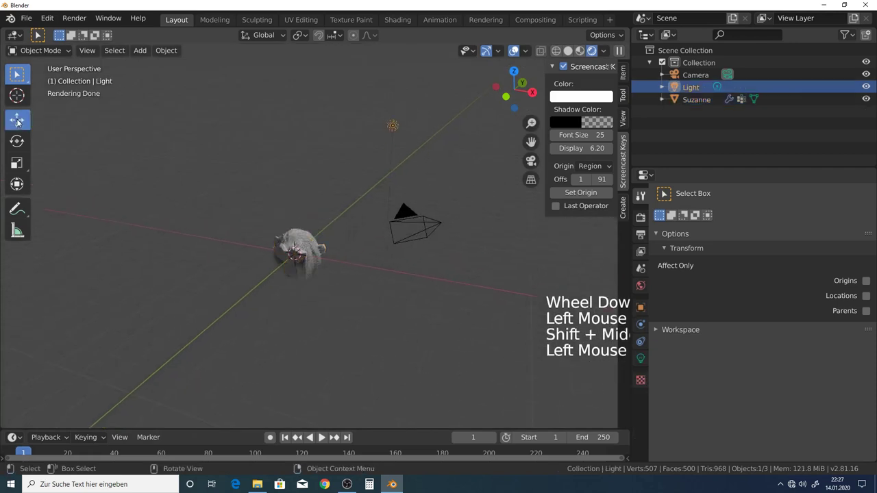
# - Move the light in close to Suzanne's furry head
pyautogui.middleClick(436, 166)
pyautogui.click(451, 180)
pyautogui.middleClick(329, 183)
pyautogui.click(281, 133)
pyautogui.scroll(-3)
pyautogui.click(294, 172)
pyautogui.middleClick(288, 206)
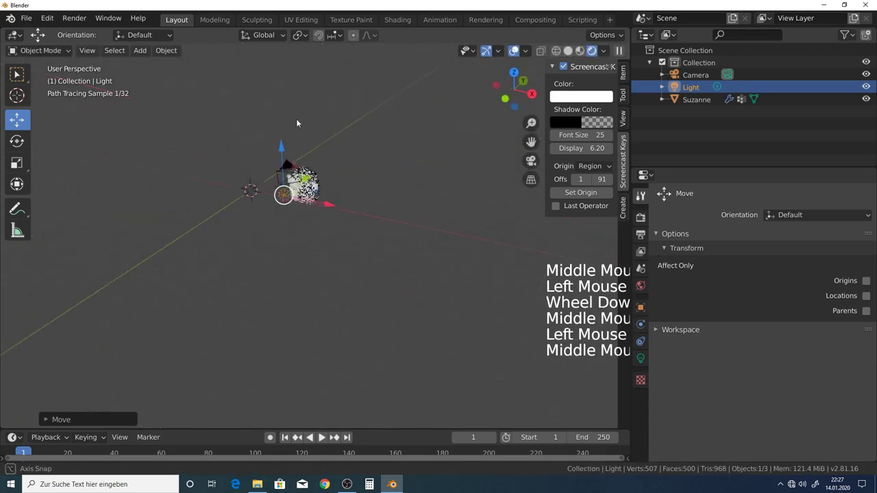
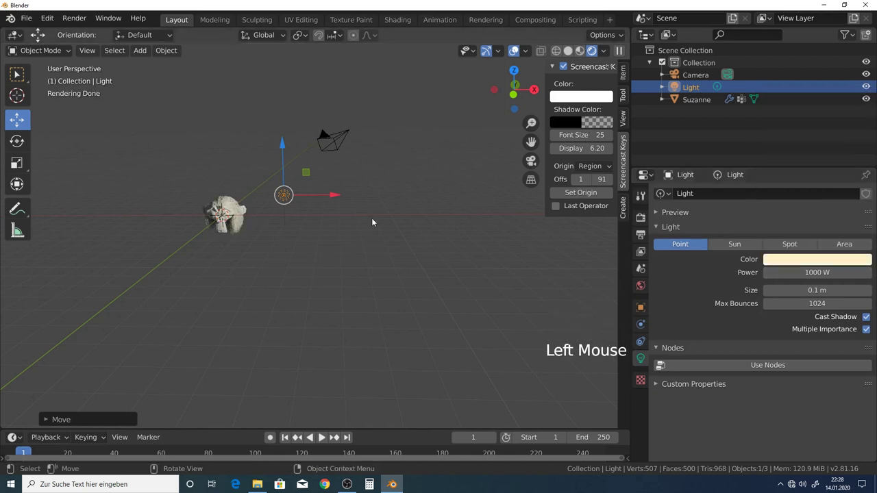
# - Duplicate the light with Shift+D, place Light.001 left of Suzanne and tint it blue
pyautogui.press('shift+d')
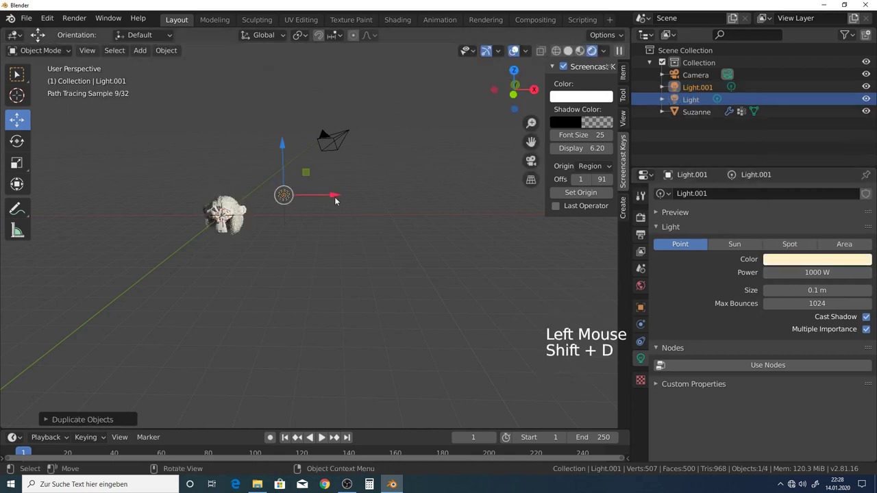
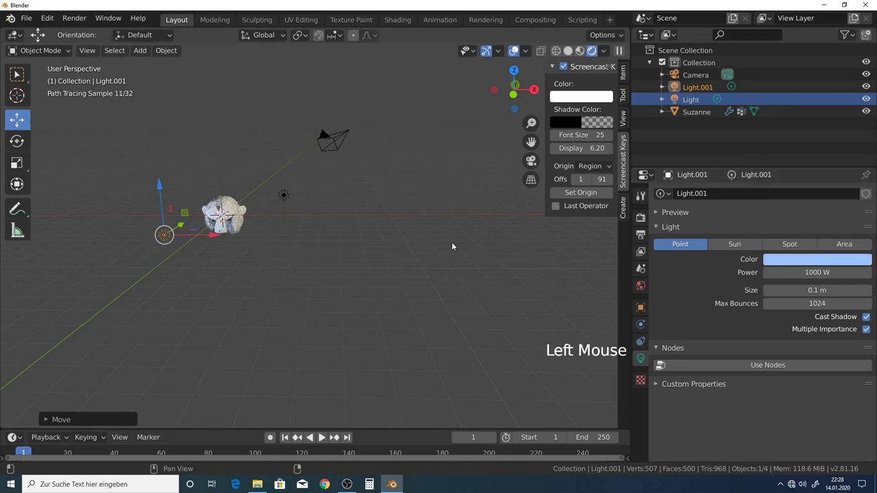
pyautogui.scroll(3)
pyautogui.scroll(3)
pyautogui.middleClick(259, 238)
pyautogui.scroll(3)
pyautogui.middleClick(294, 237)
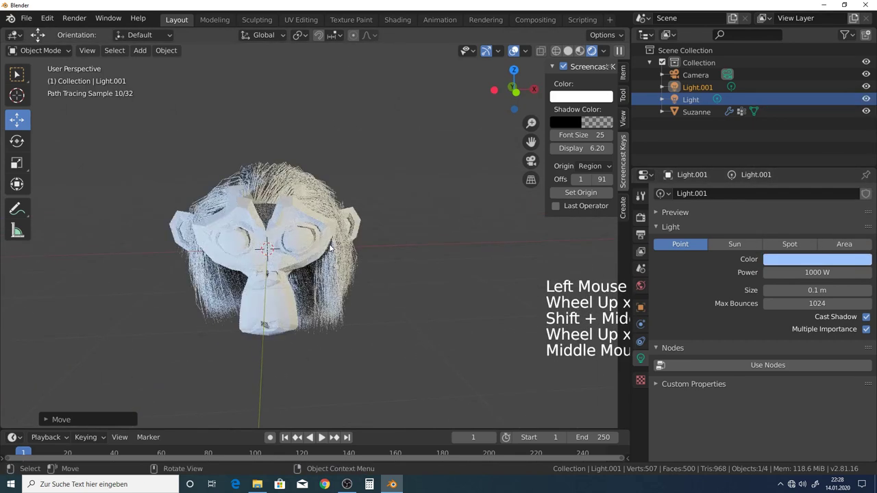
# - Look through the camera and reposition it with G and fly navigation so Suzanne fills the frame
pyautogui.press('KP_0')
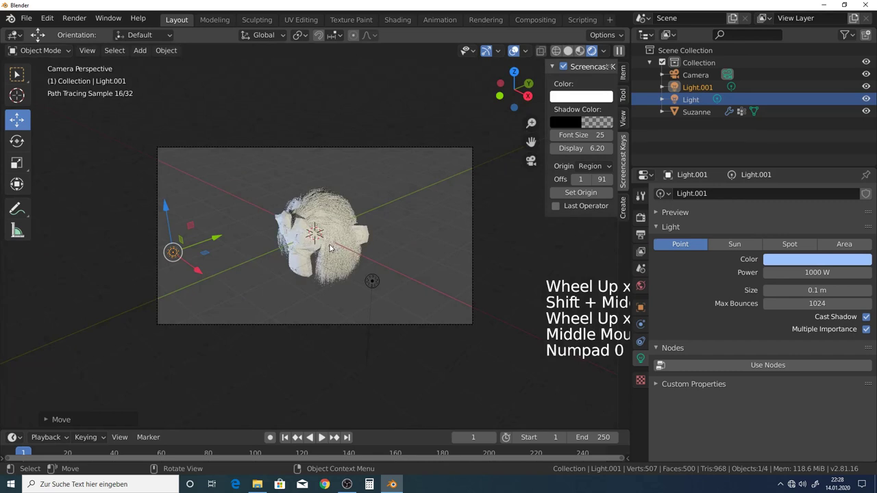
pyautogui.scroll(3)
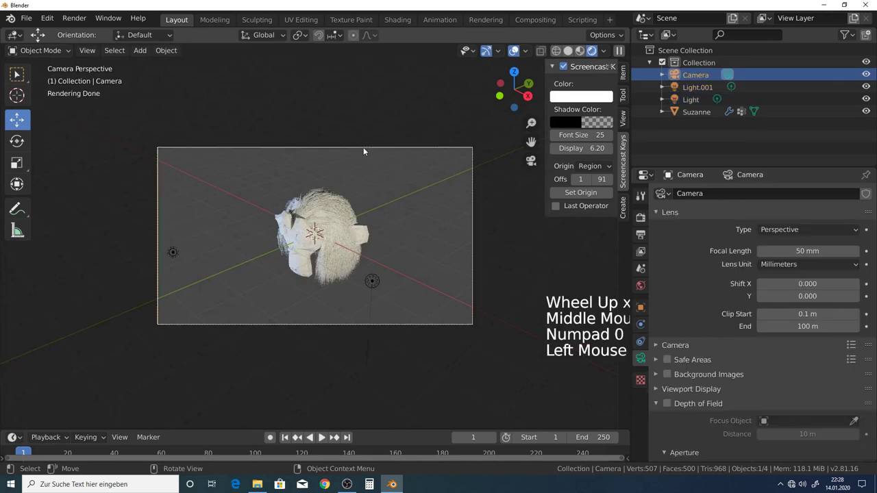
pyautogui.press('g')
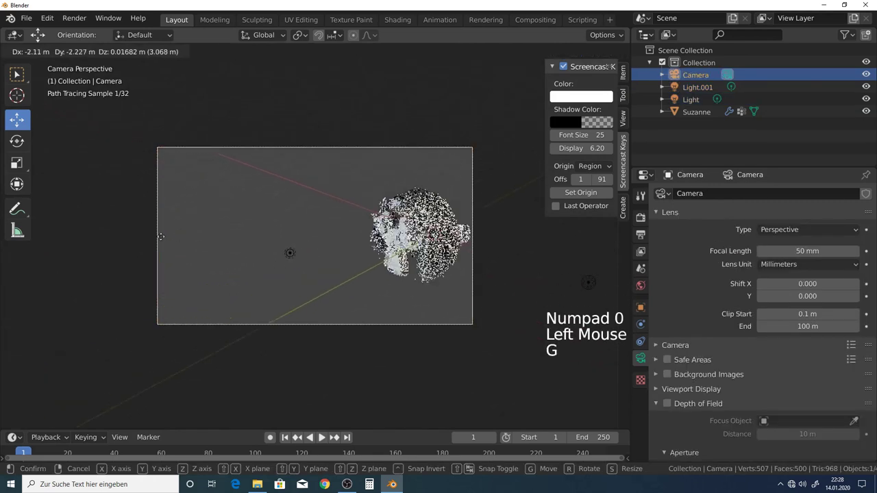
pyautogui.press('g')
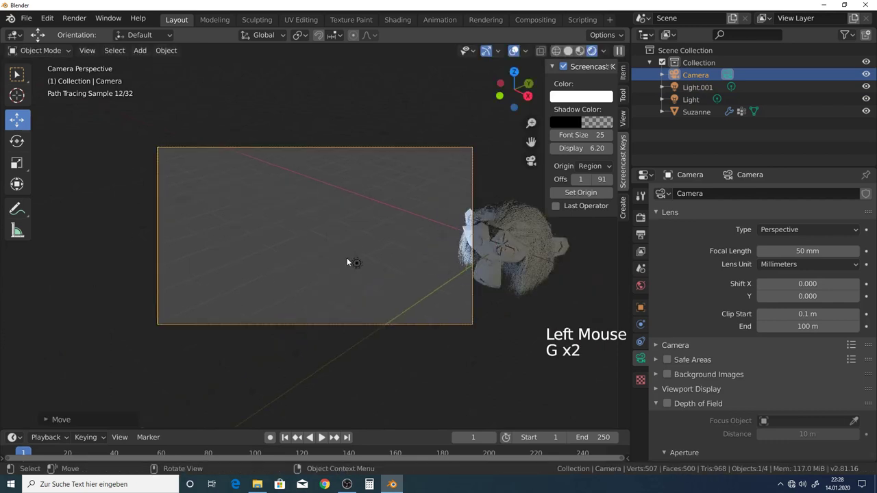
pyautogui.press('shift+`')
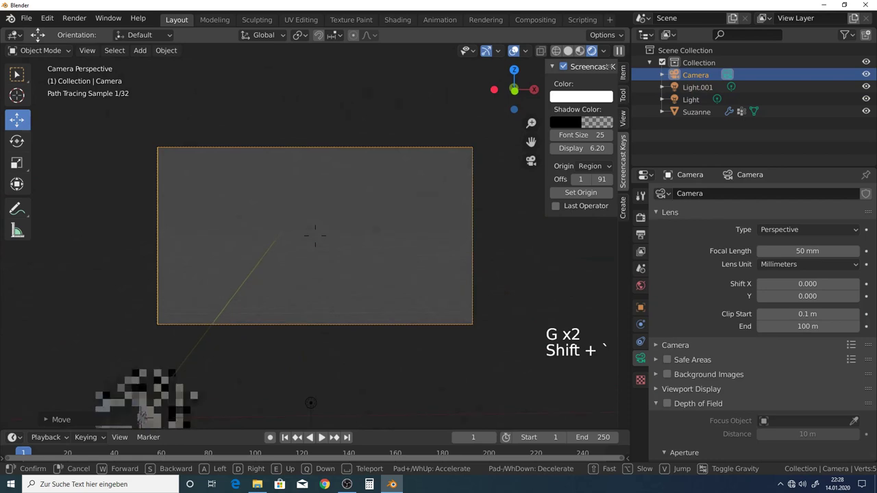
pyautogui.press('g')
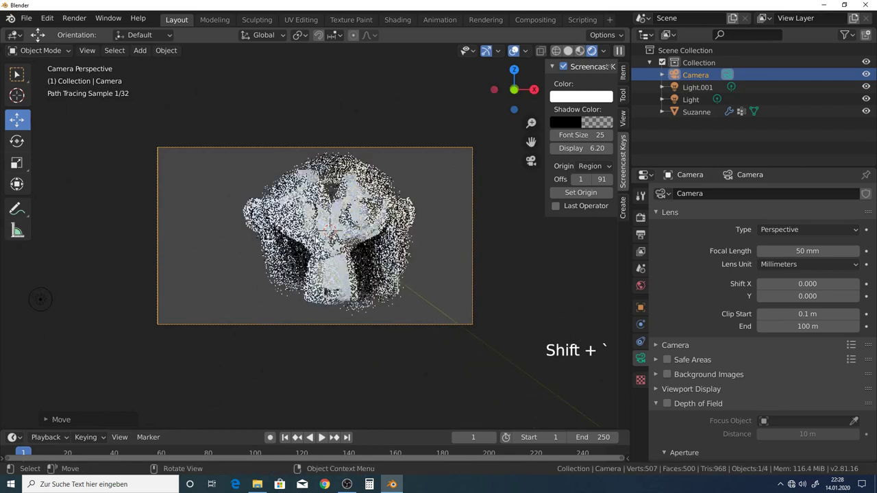
pyautogui.press('g')
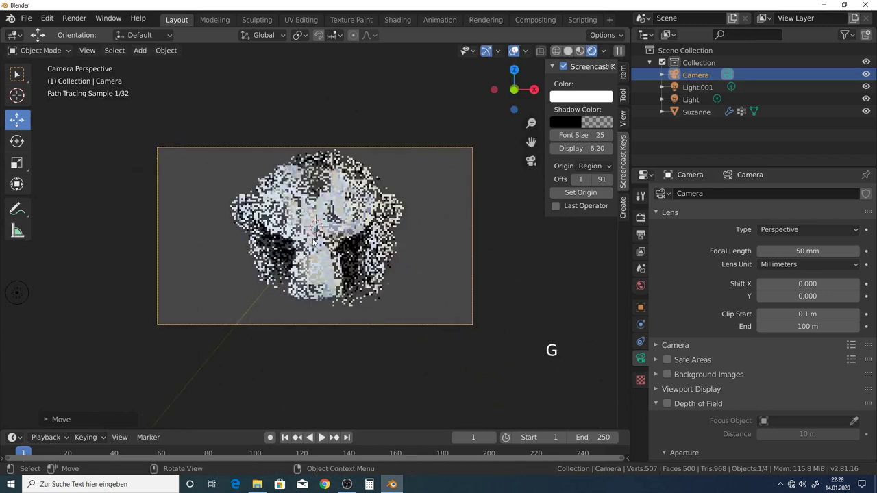
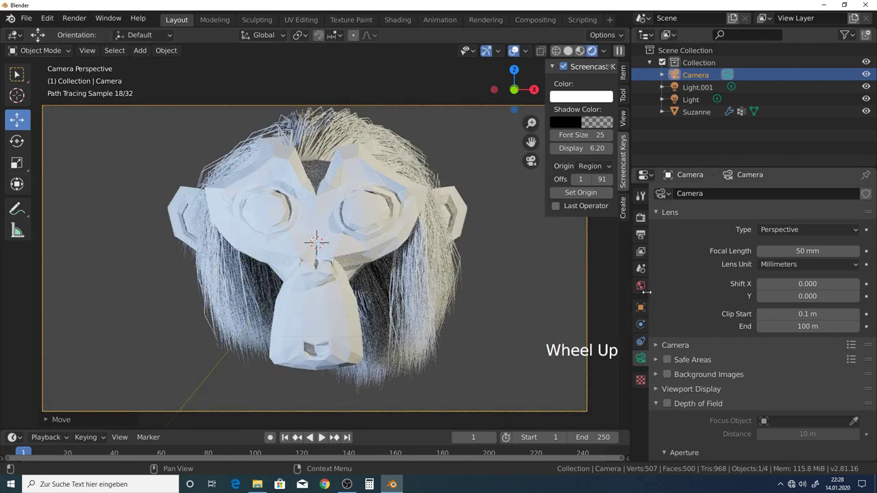
# - Enable Interpolated child strands on Suzanne's hair particles to make the hair denser and fluffier
pyautogui.click(369, 224)
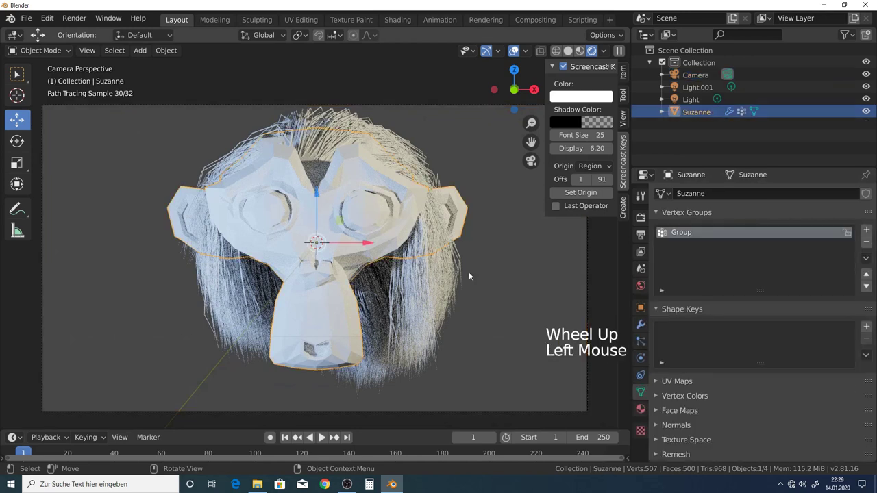
pyautogui.scroll(-3)
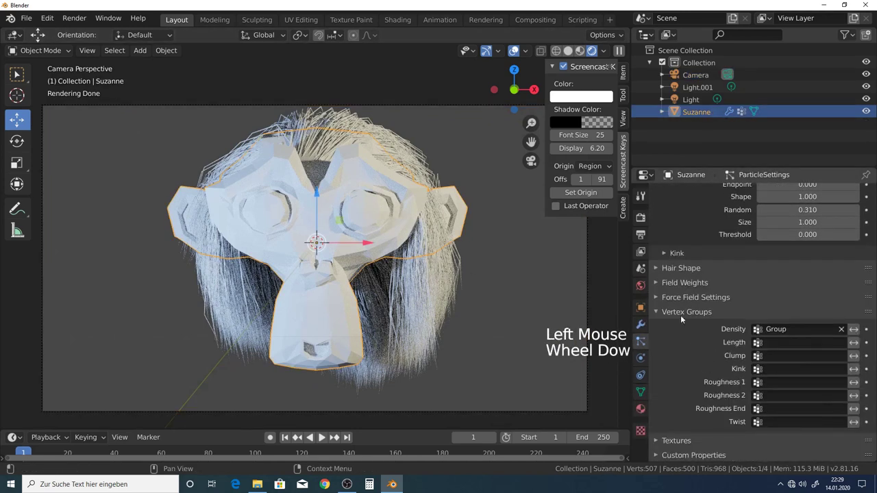
pyautogui.click(663, 267)
pyautogui.scroll(-3)
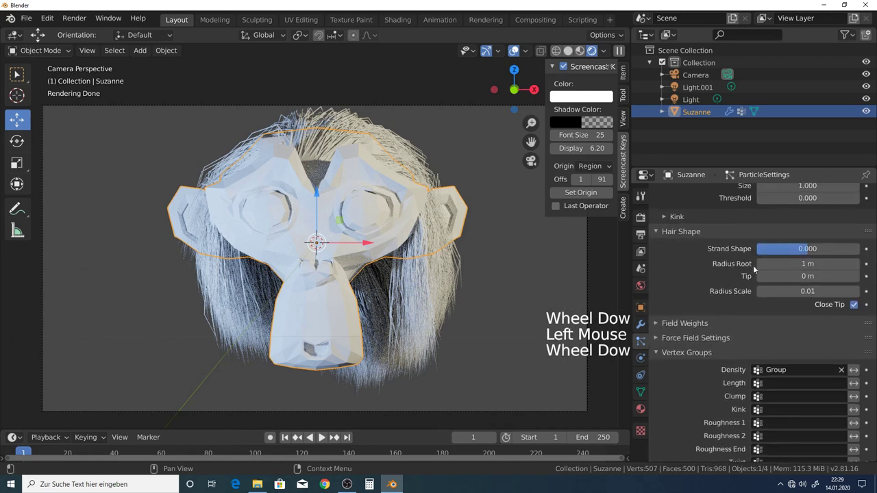
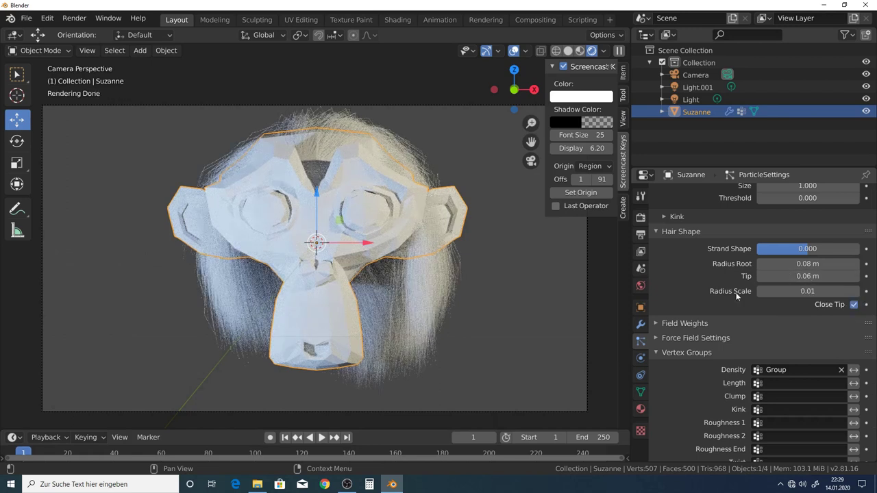
pyautogui.click(639, 344)
pyautogui.scroll(3)
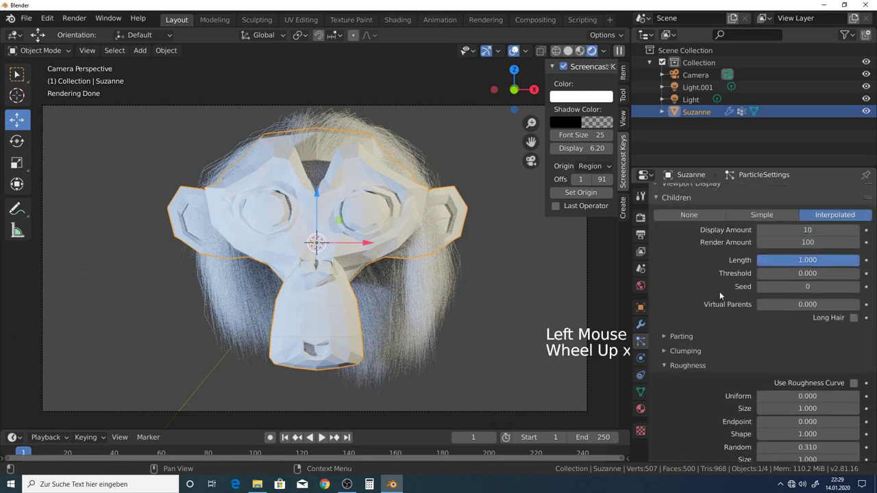
pyautogui.scroll(-3)
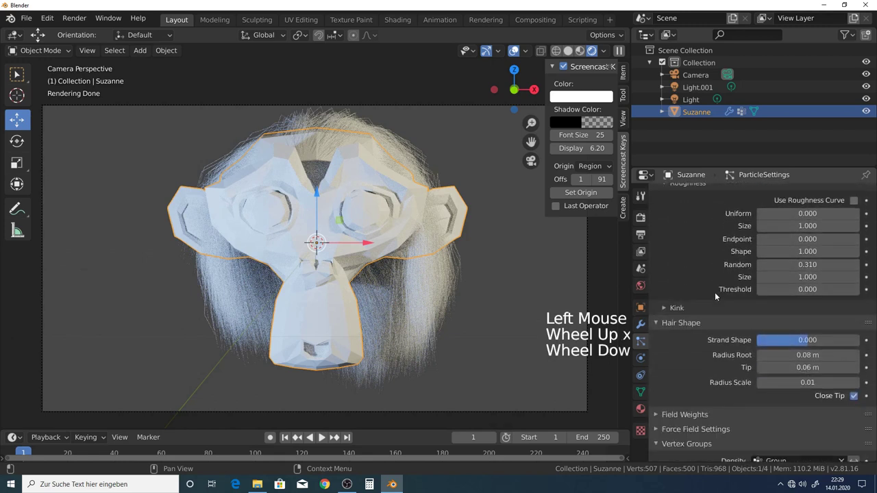
pyautogui.scroll(3)
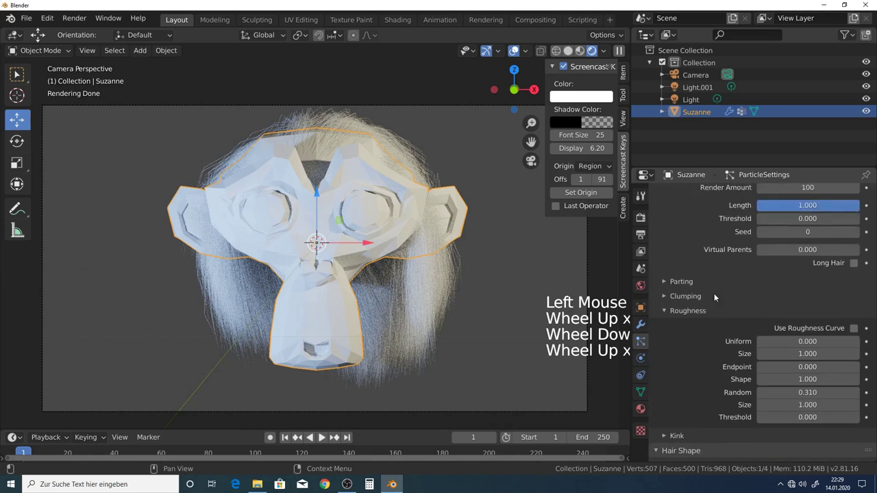
pyautogui.scroll(3)
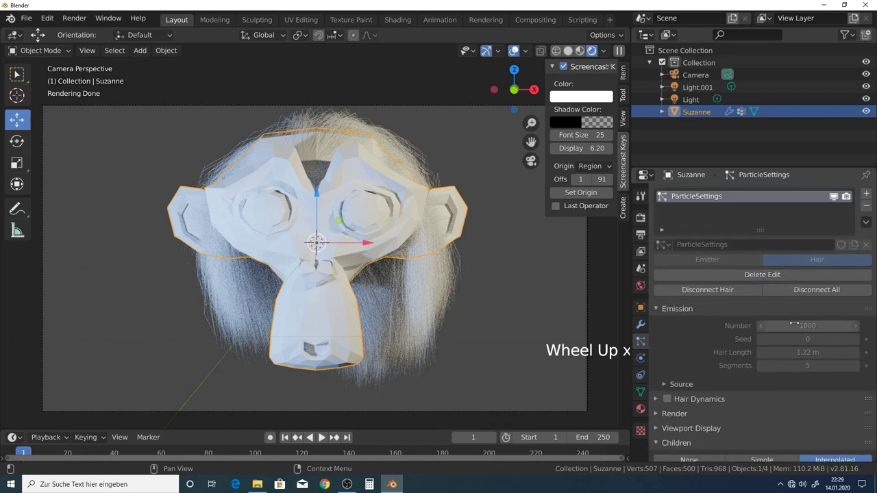
pyautogui.scroll(-3)
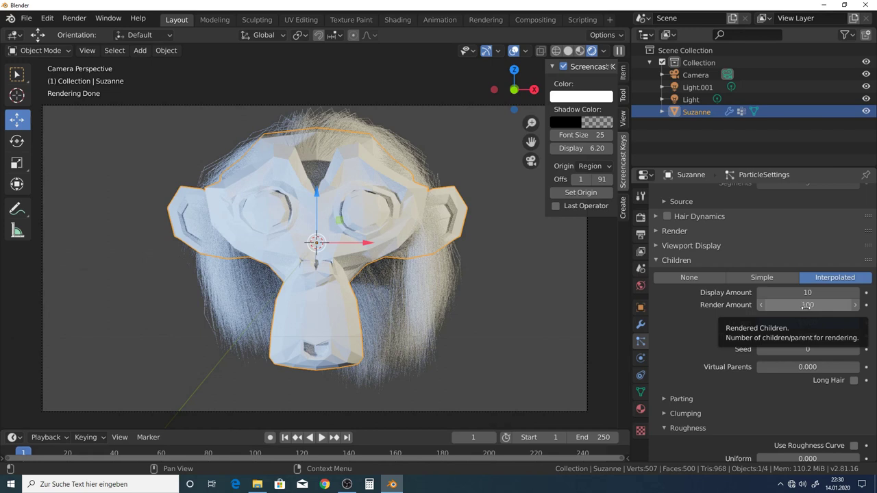
# - Apply Shade Smooth to the Suzanne head from its context menu
pyautogui.click(596, 50)
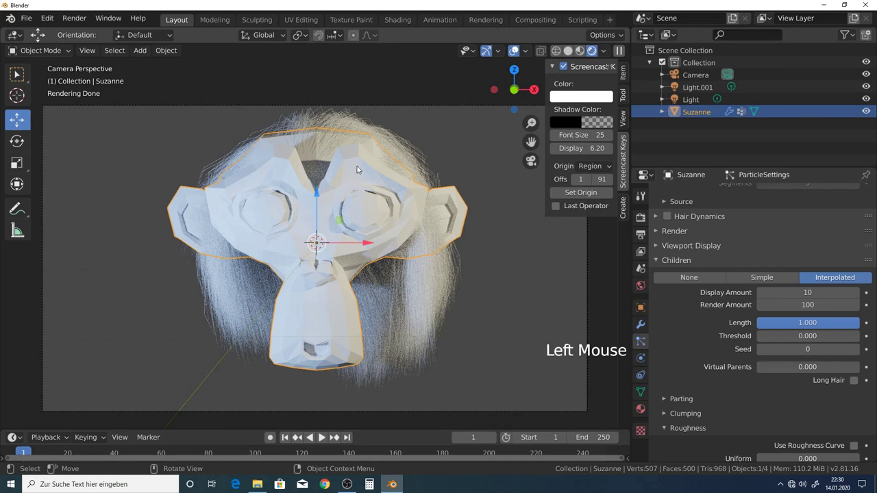
pyautogui.rightClick(358, 164)
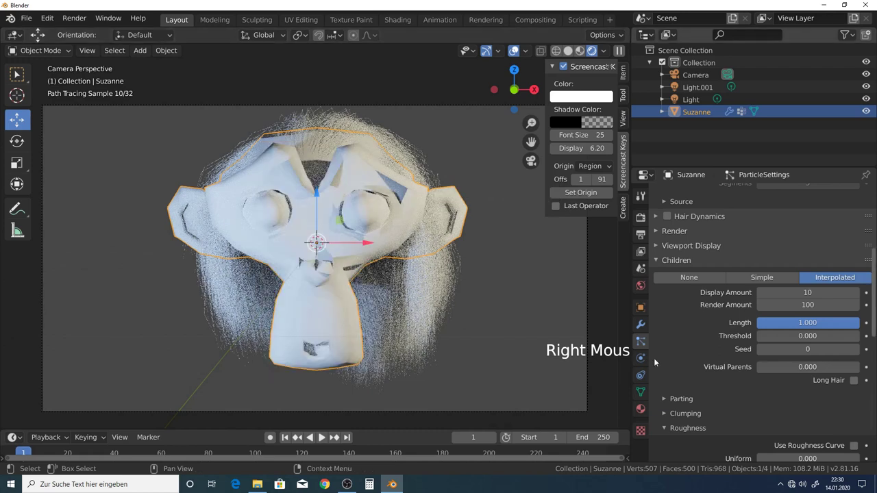
# - Show Suzanne's material settings to prepare a dedicated hair material
pyautogui.click(640, 412)
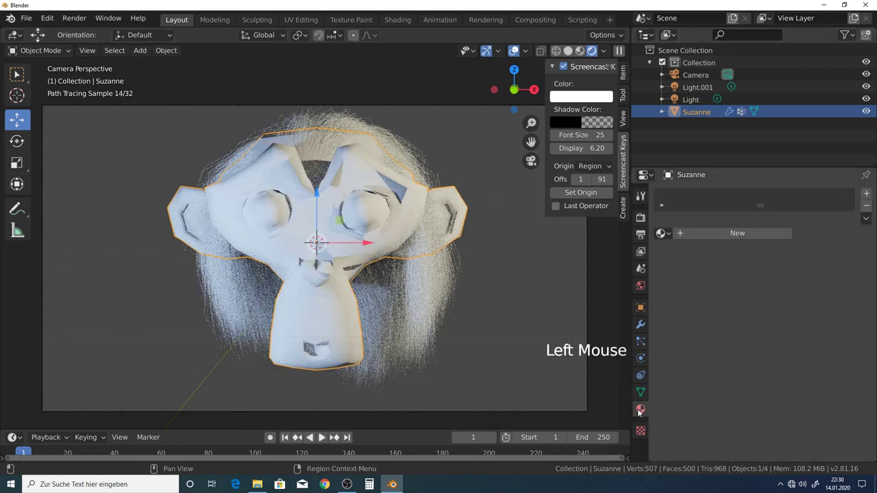
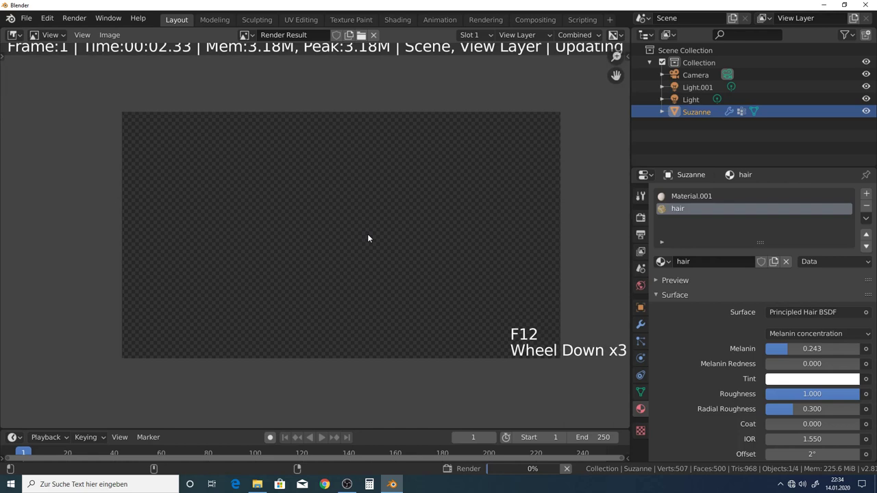
# - Zoom in and out of the Render Result to inspect Suzanne's rendered hair
pyautogui.scroll(-3)
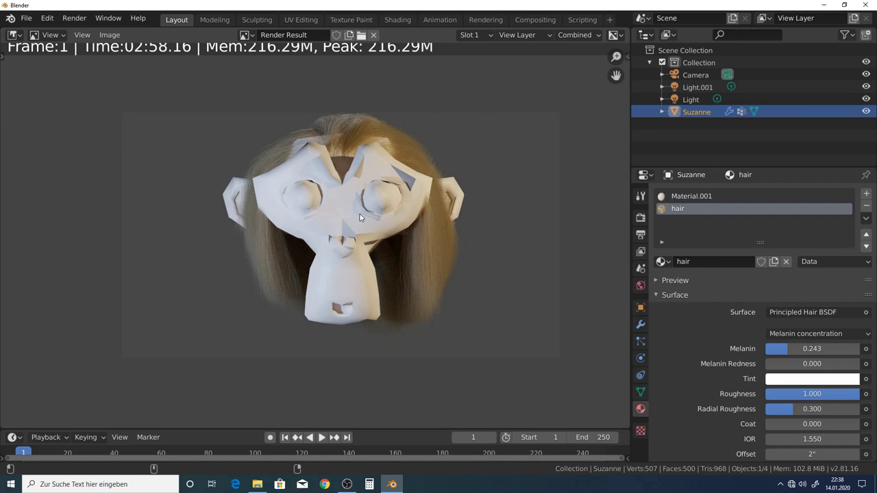
pyautogui.scroll(3)
pyautogui.scroll(-3)
pyautogui.scroll(3)
pyautogui.scroll(-3)
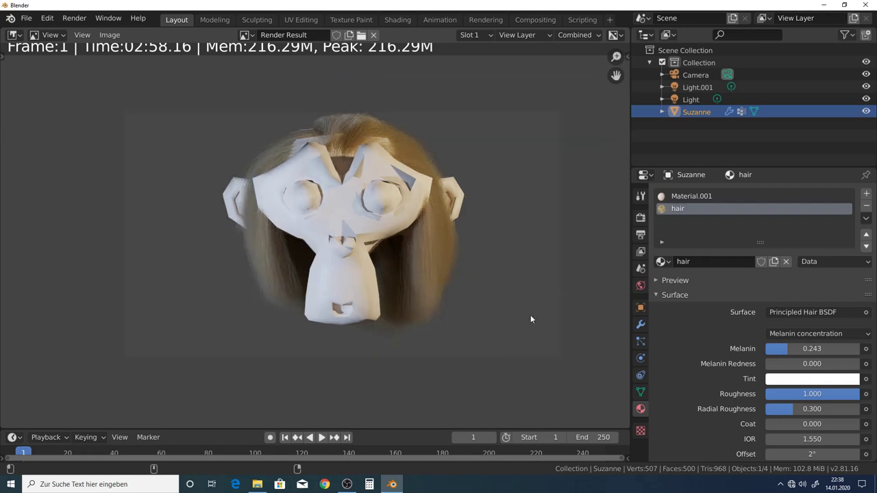
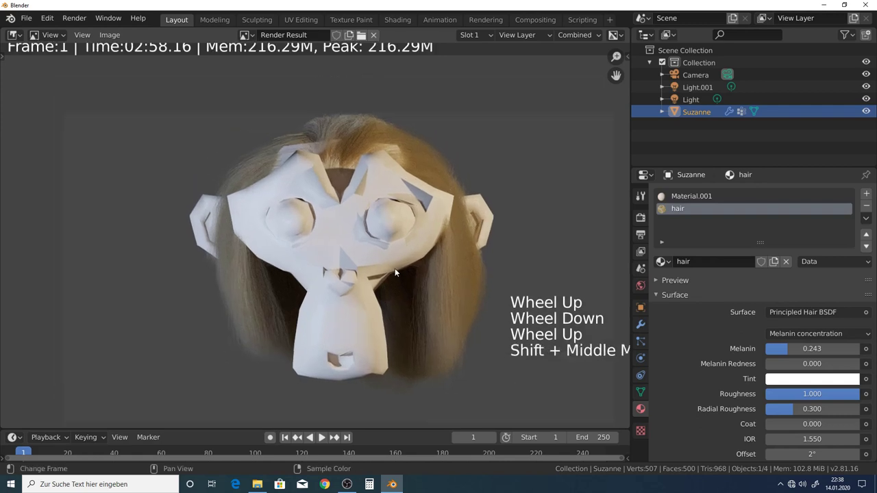
pyautogui.scroll(-3)
pyautogui.scroll(3)
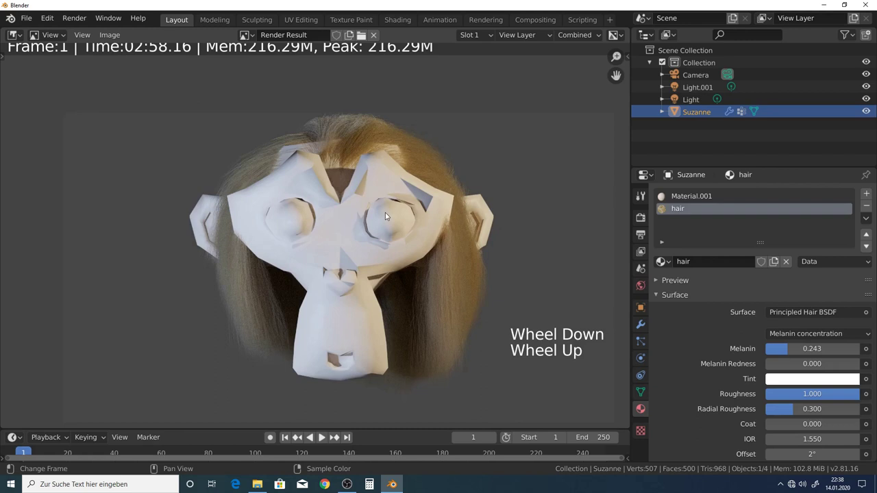